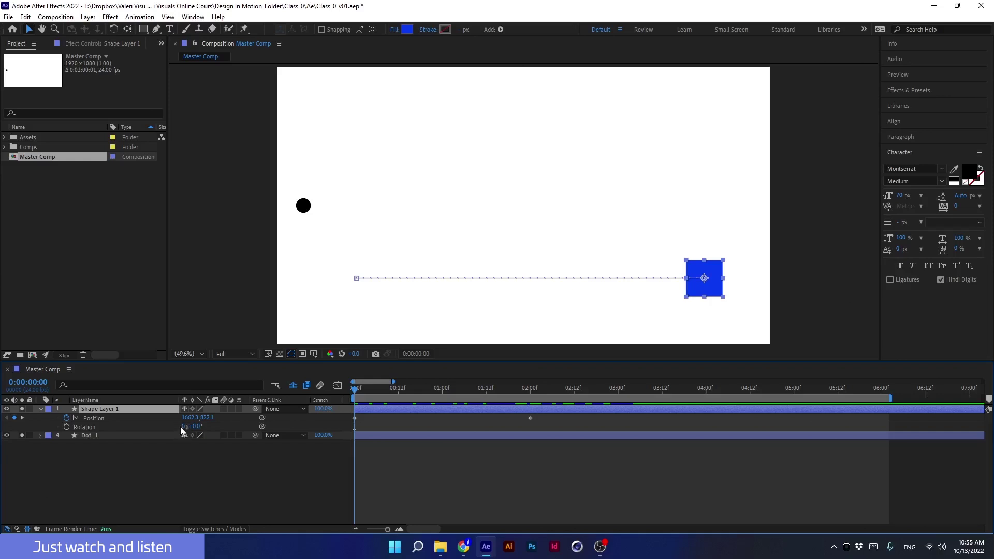
Step: Keyframe Shape Layer 1's Rotation from 0 at 0:00 to -1x+0.0° at 2:00 and check it mid-spin
click(337, 382)
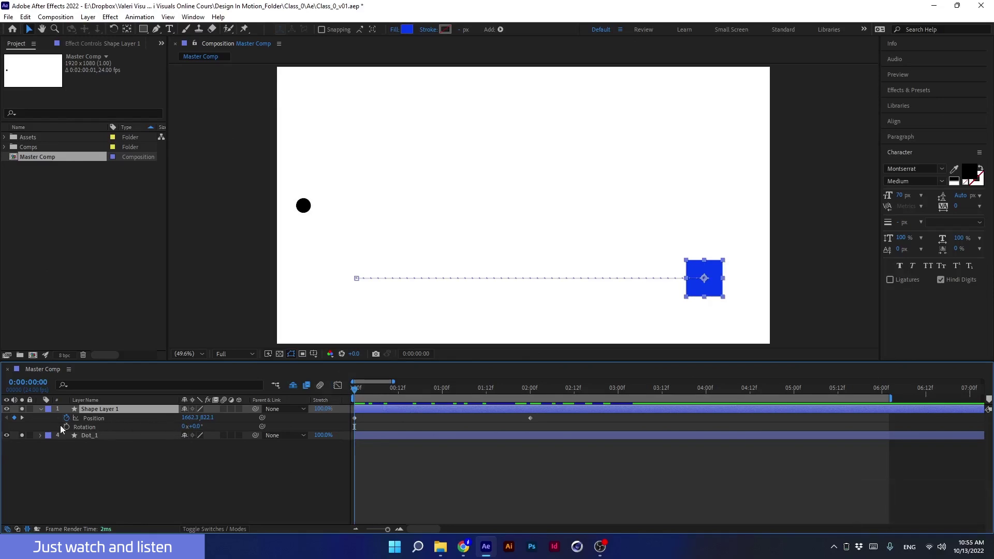
click(67, 432)
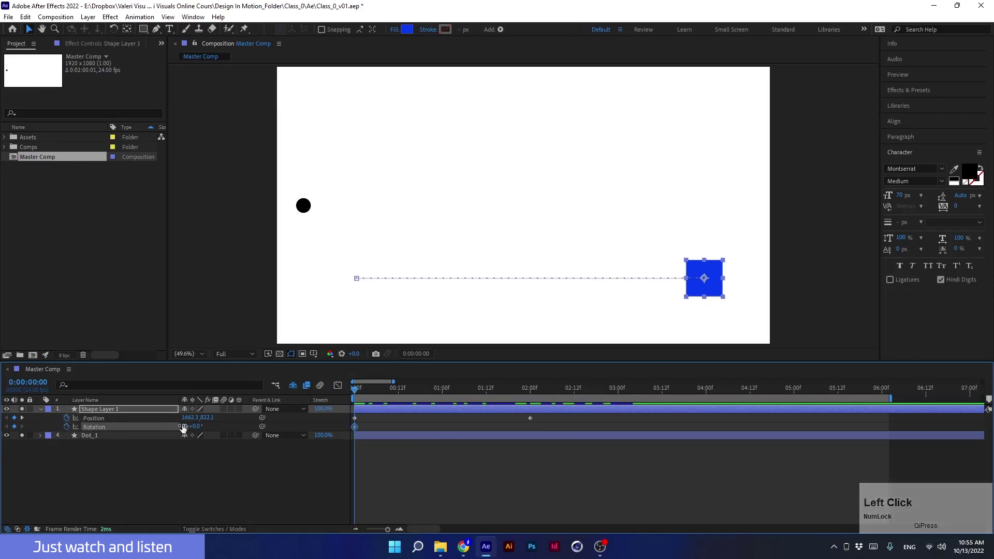
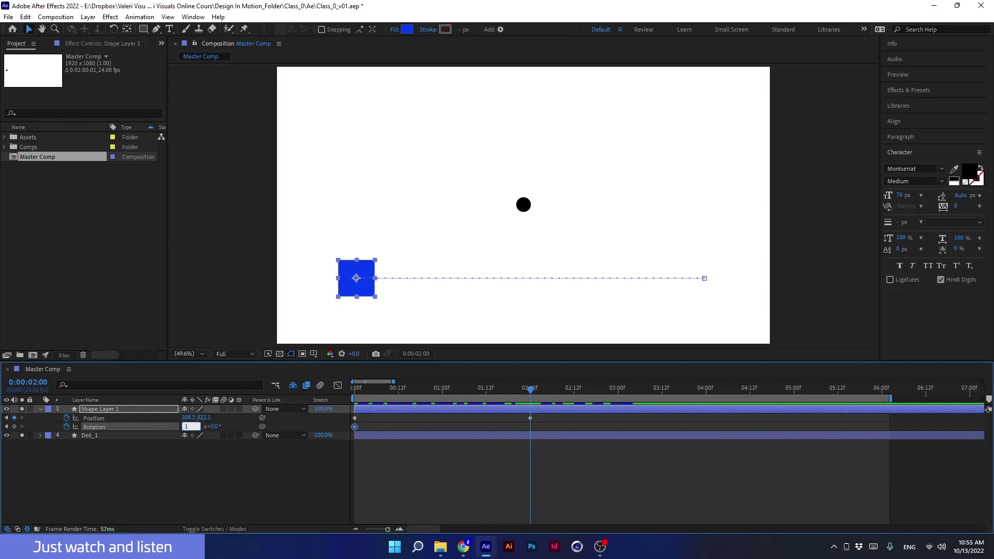
drag(466, 399, 353, 415)
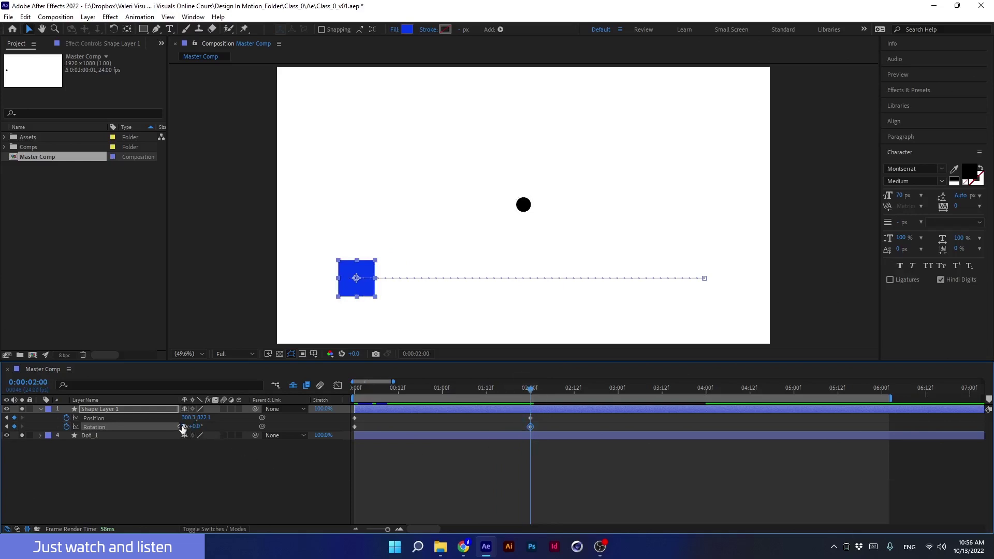
click(187, 429)
key(Left)
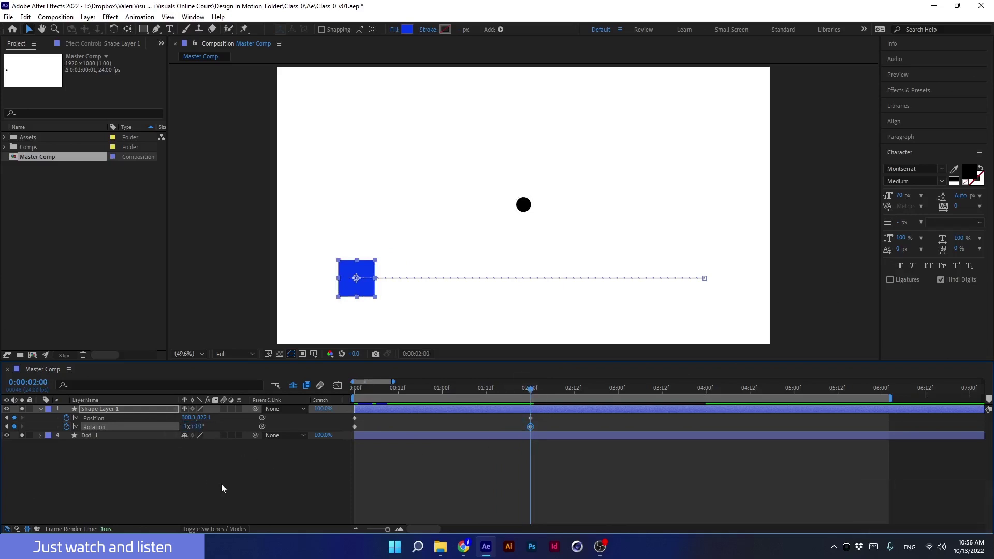
click(520, 395)
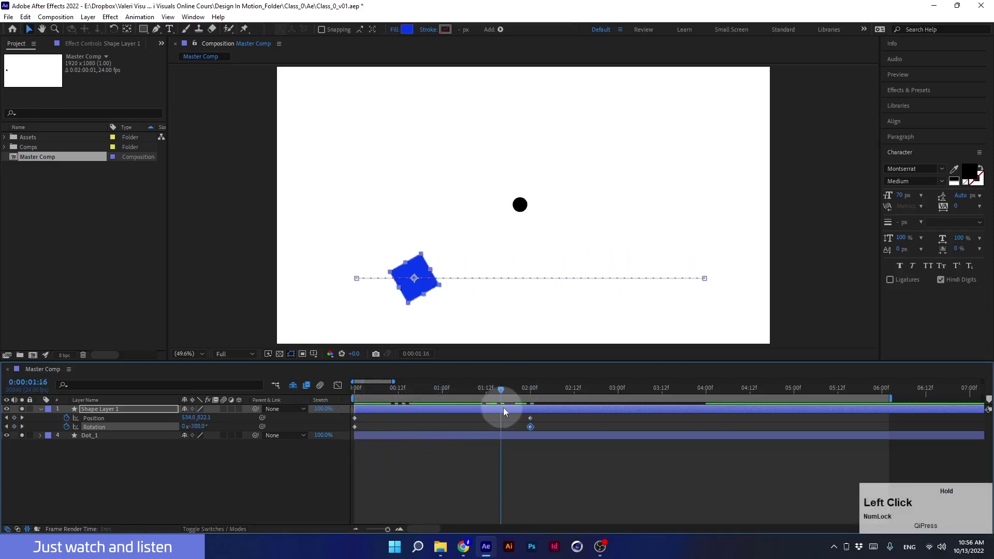
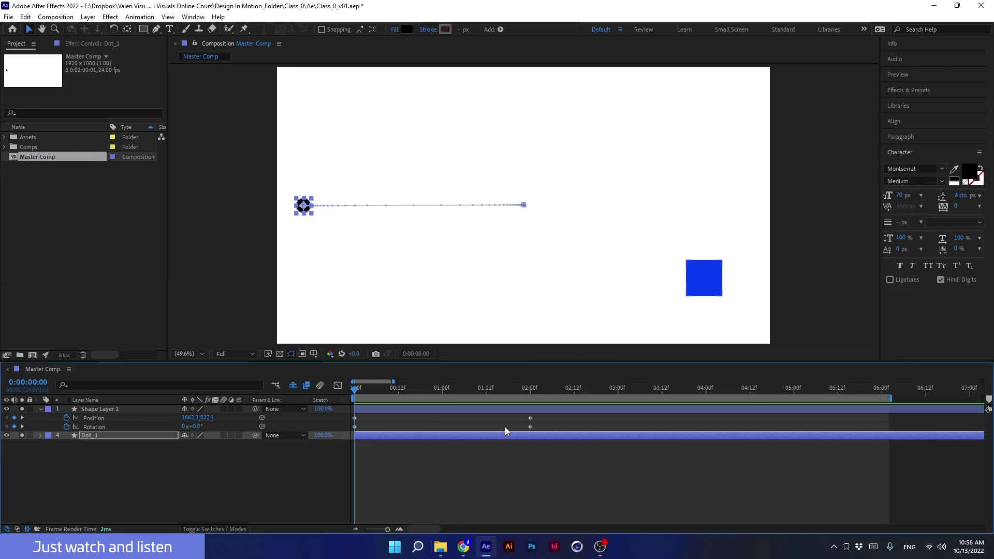
Step: Reveal Dot_1's properties, inspect its Position keyframes' 85% ease influence unchanged, then select the square's keyframes
key(u)
click(515, 445)
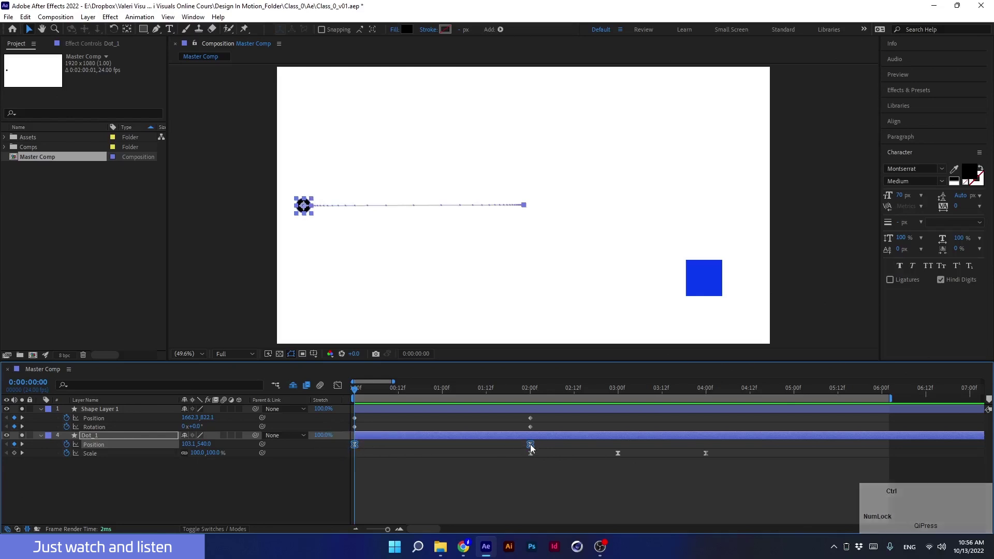
click(536, 447)
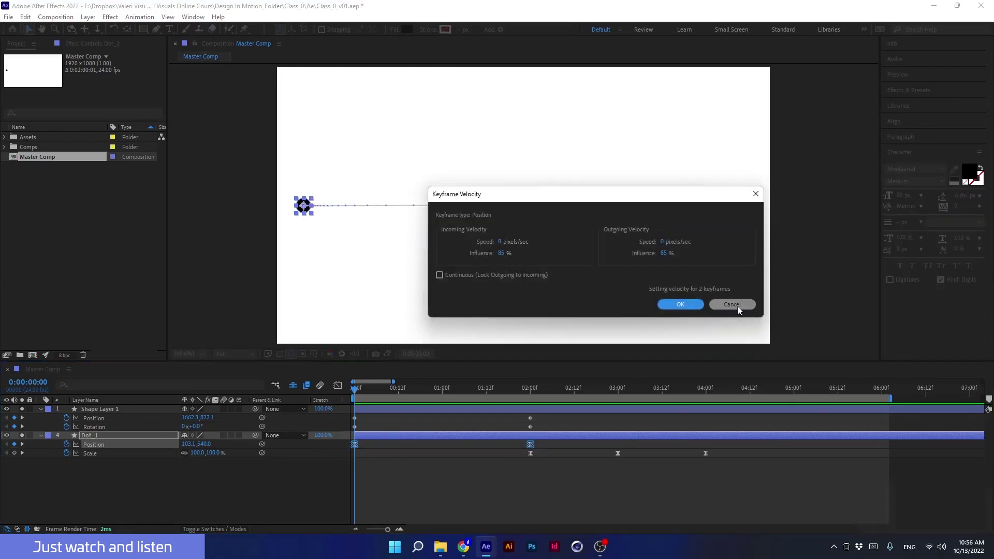
click(739, 310)
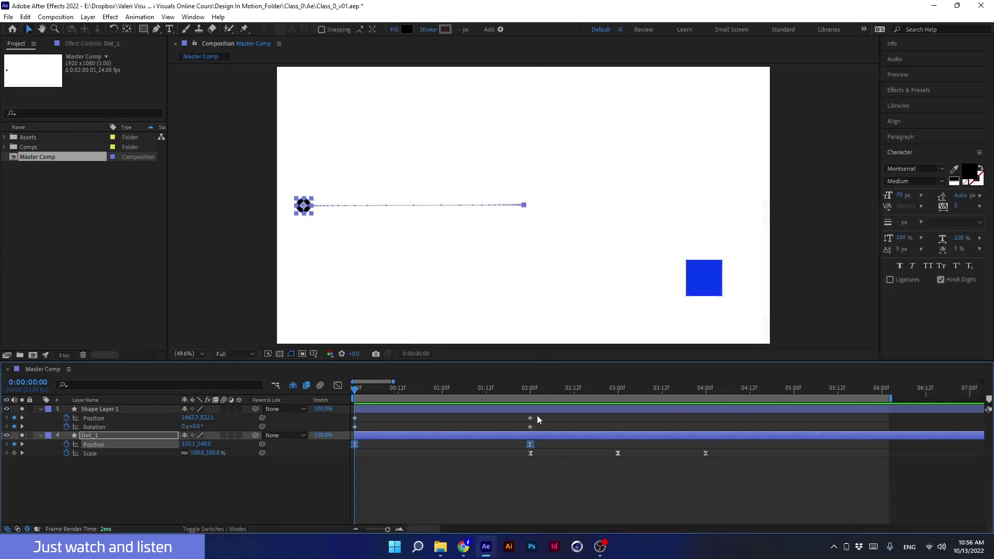
click(542, 418)
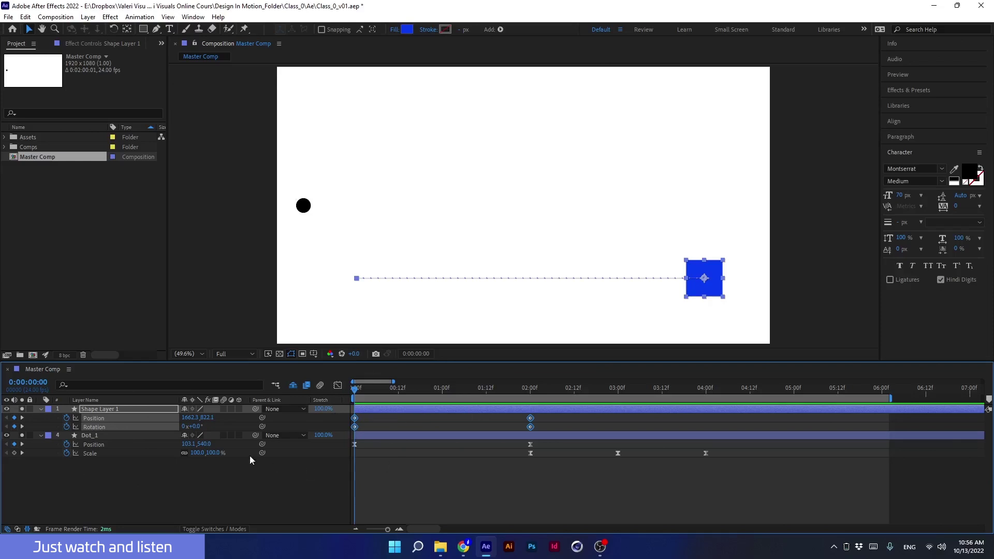
Step: Deselect the keyframes and launch the EaseCopy script from the Window menu
click(279, 513)
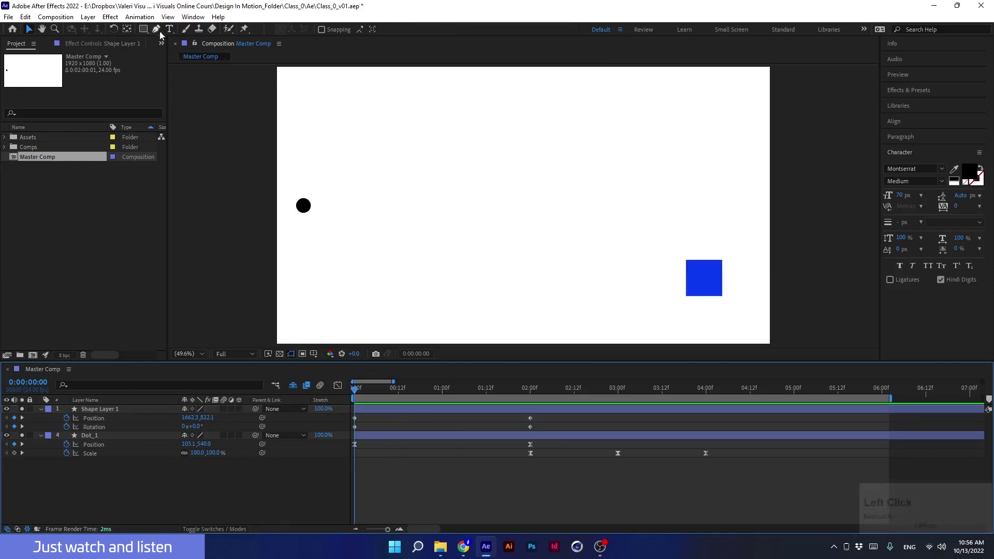
click(164, 23)
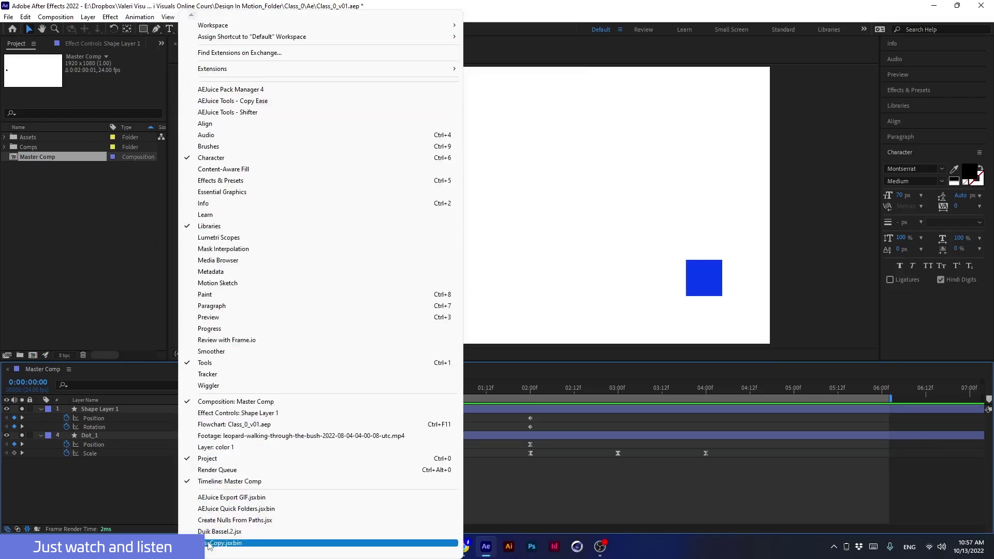
click(210, 546)
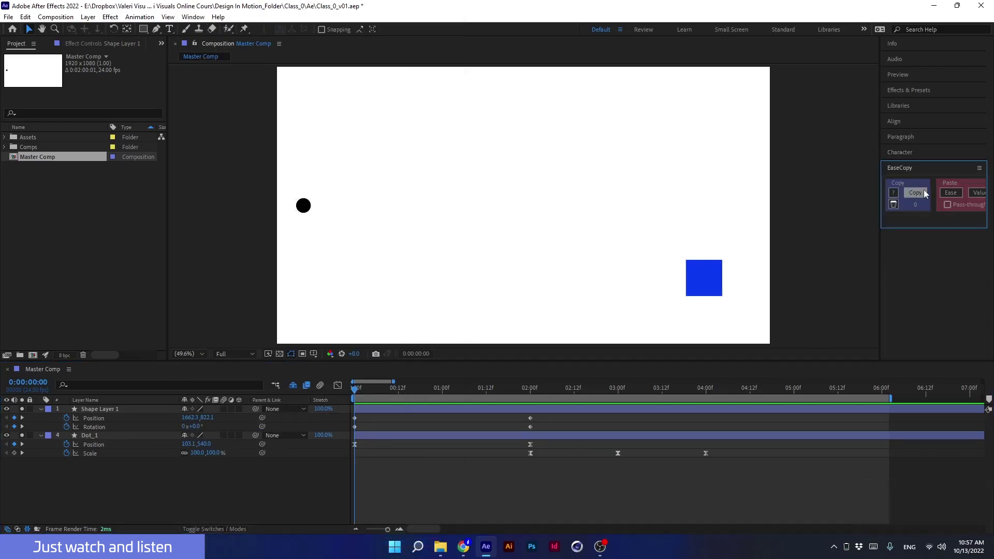
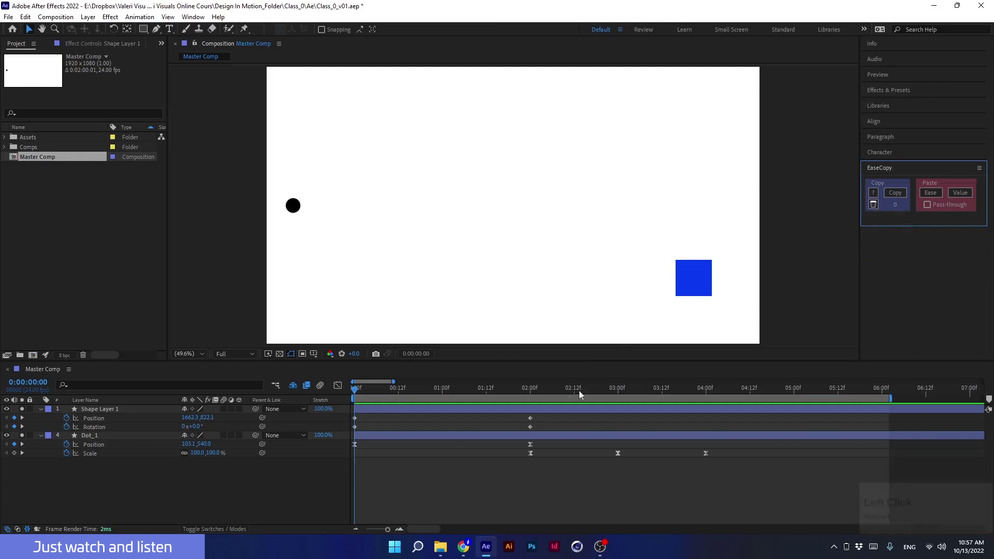
Step: Check Dot_1's position speed curve and copy its keyframes' easing with EaseCopy
click(543, 445)
click(340, 386)
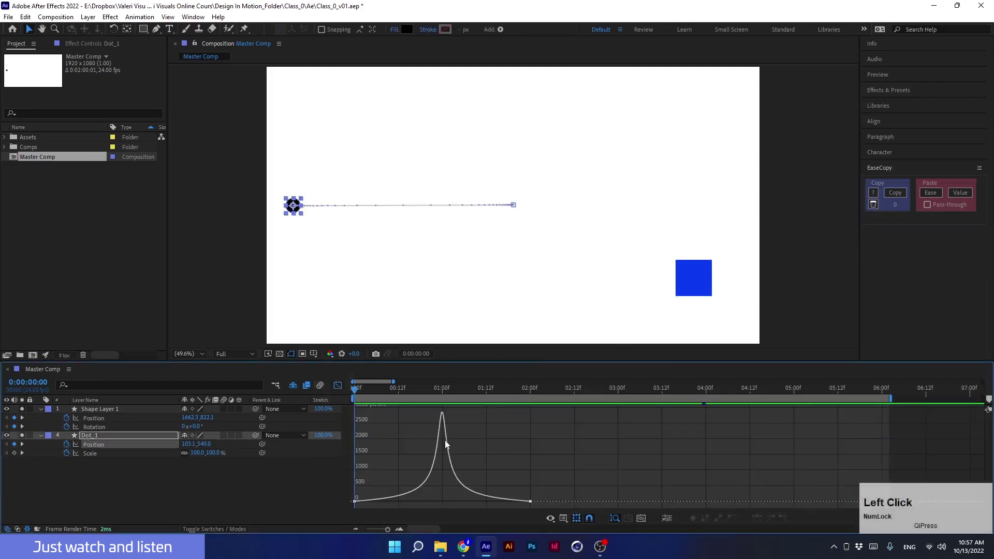
click(344, 392)
click(506, 449)
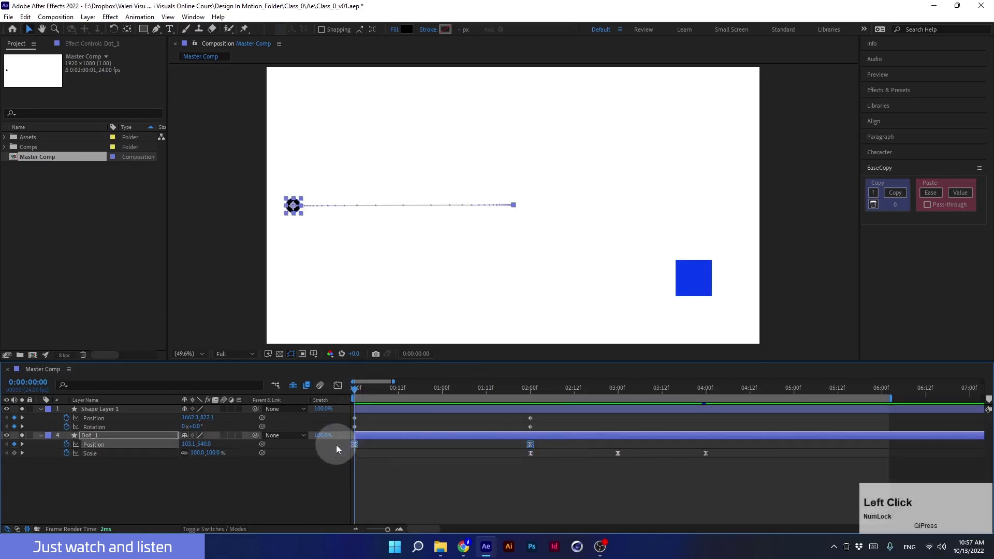
click(898, 200)
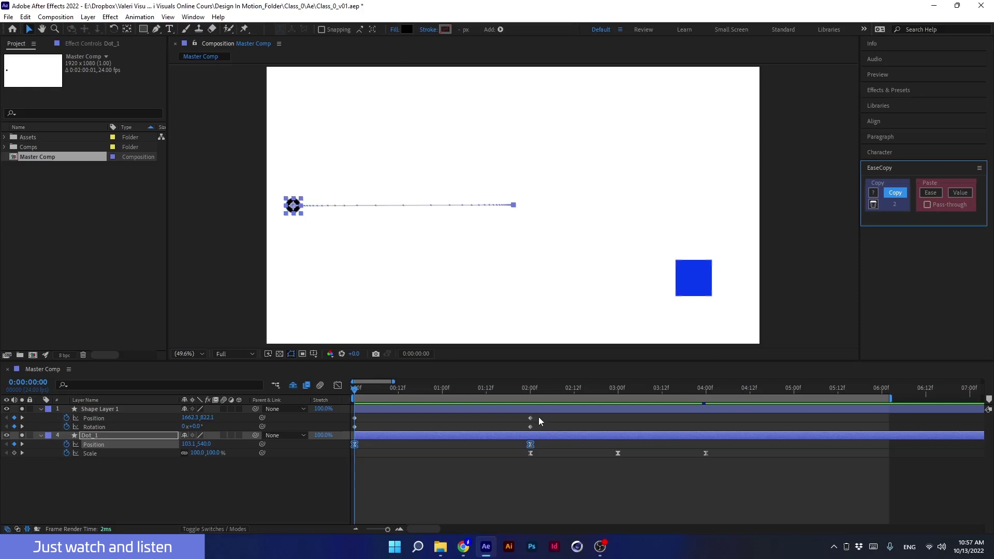
Step: Paste the copied easing onto the square's Position and Rotation keyframes and verify the speed curve
click(539, 420)
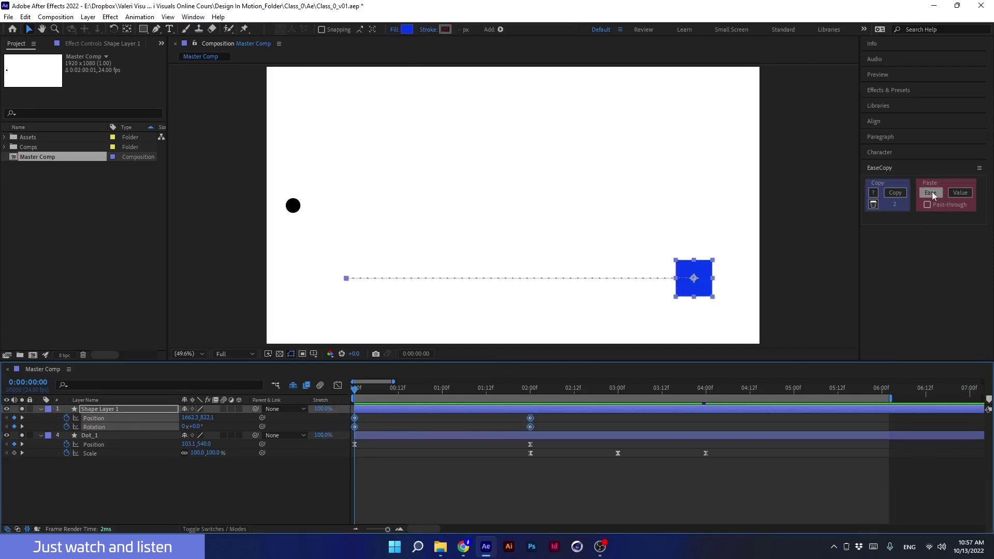
click(935, 196)
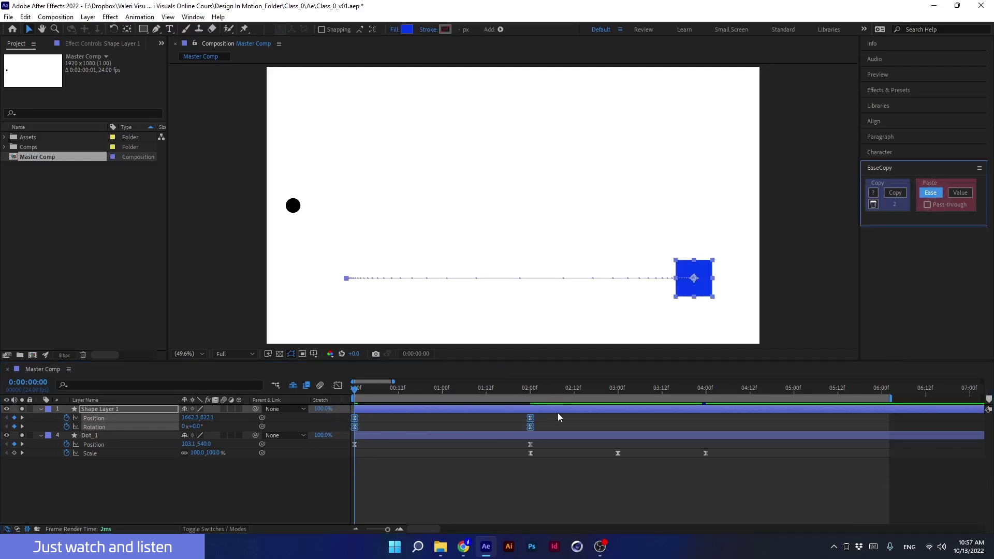
click(545, 429)
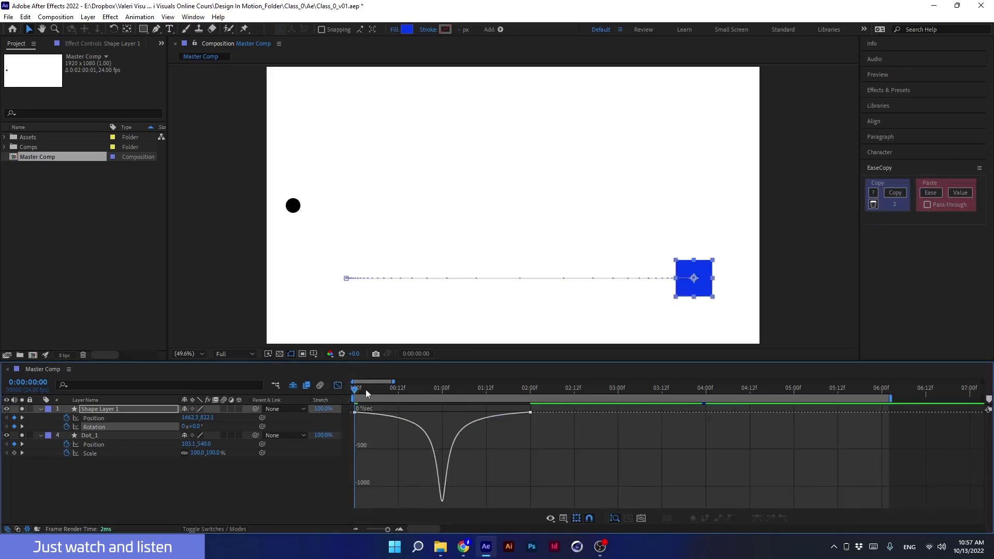
click(343, 390)
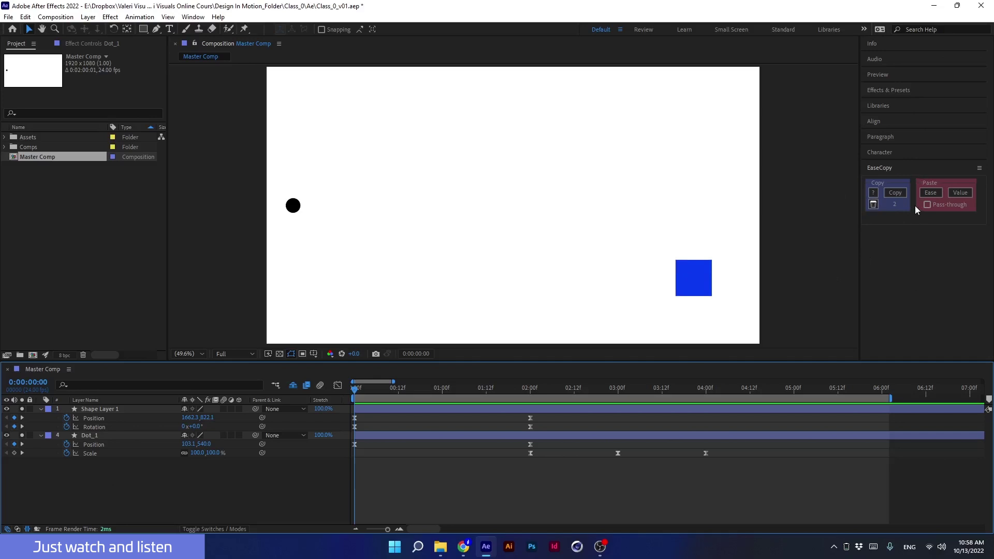
Step: Add Scale keyframes on Shape Layer 1 at 2 s (100%), 3 s (200%) and 4 s (100%)
click(537, 457)
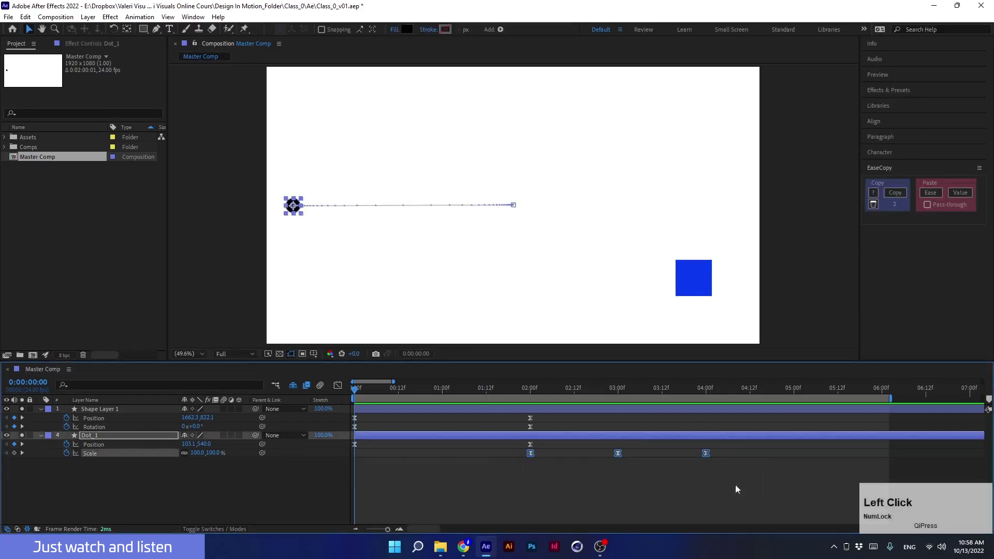
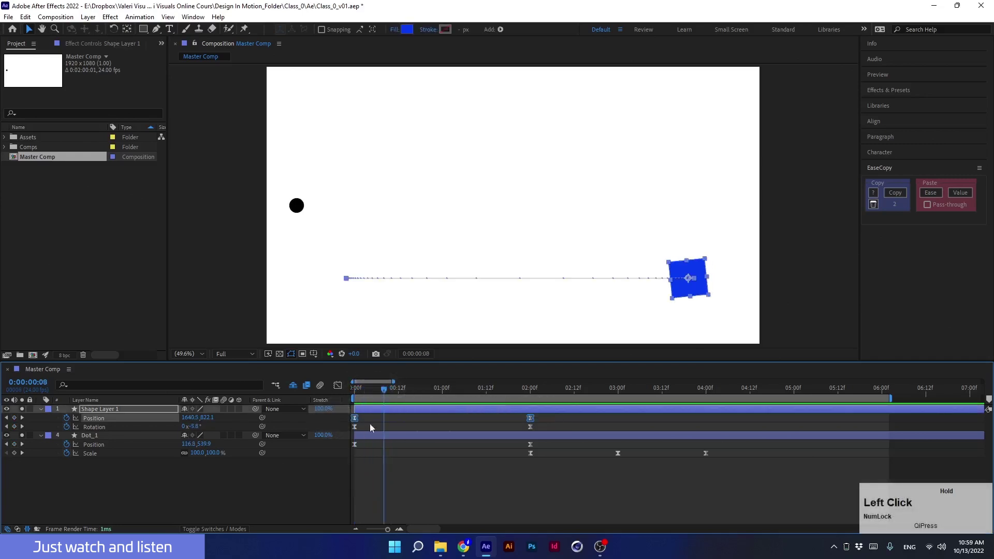
click(485, 393)
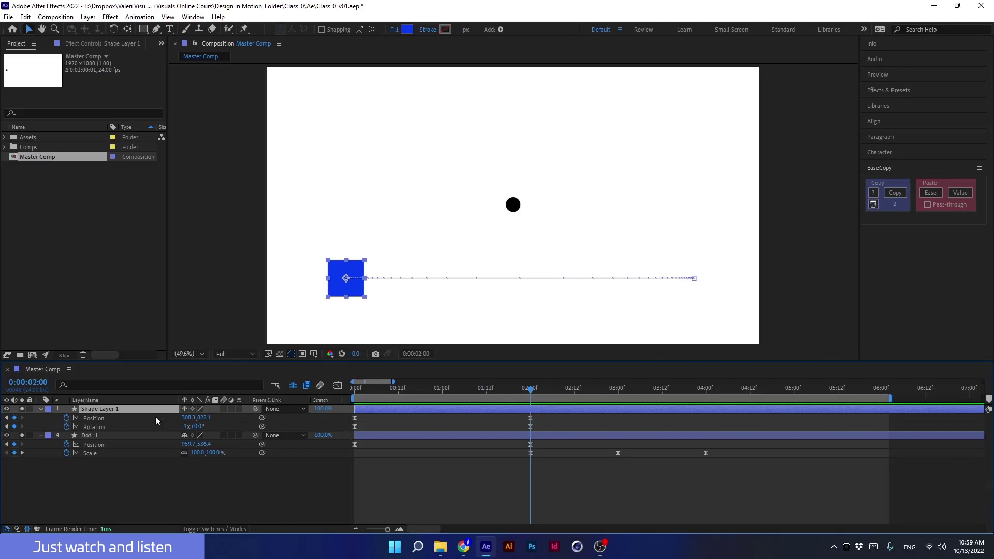
key(shift+s)
click(67, 431)
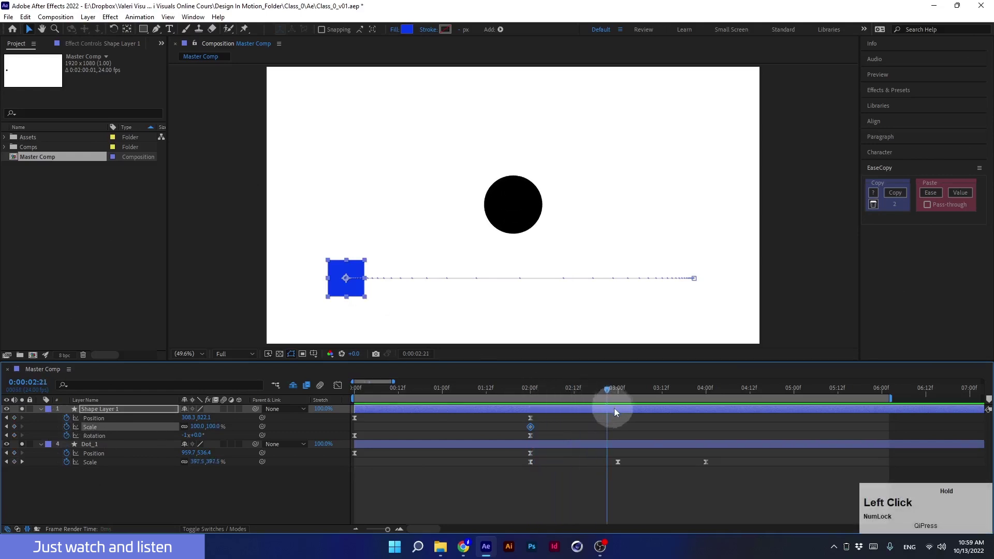
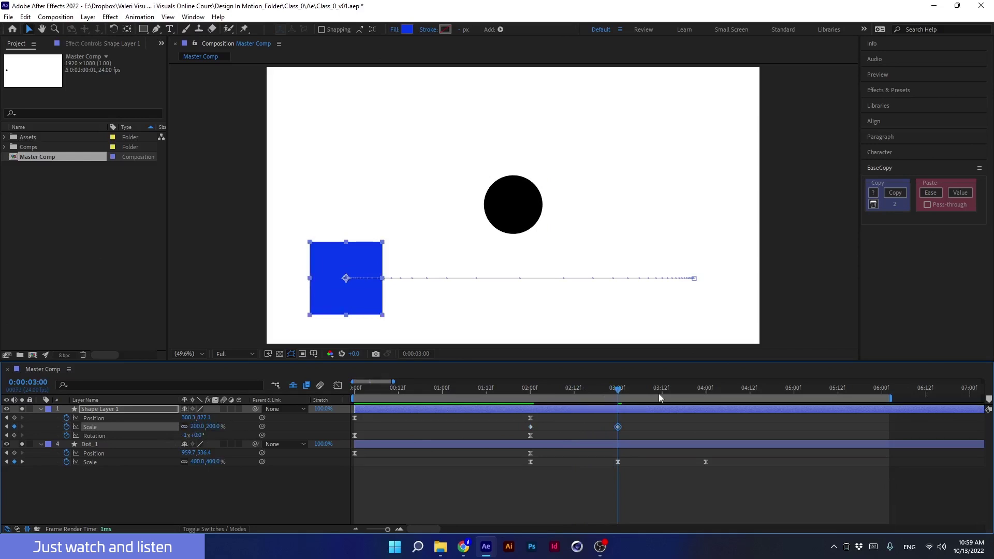
click(649, 397)
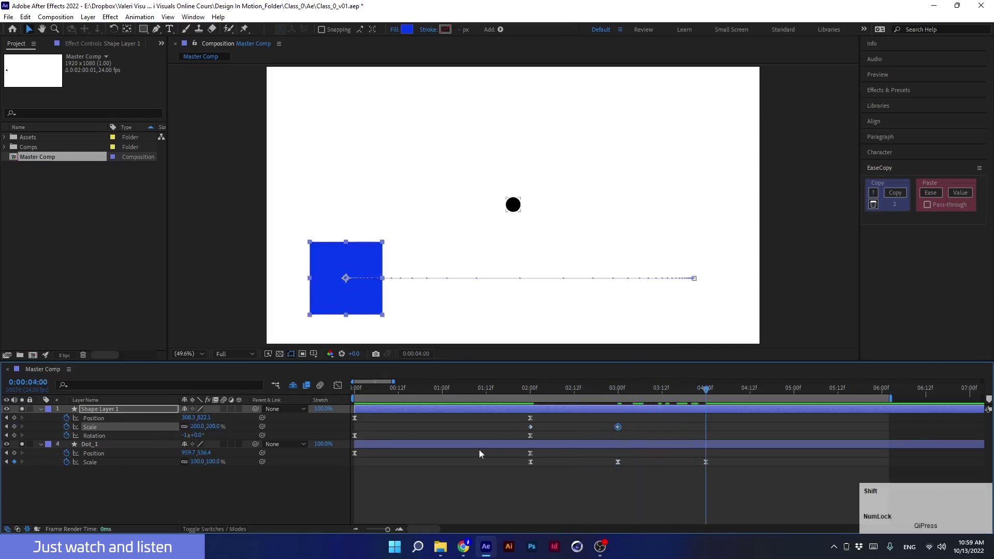
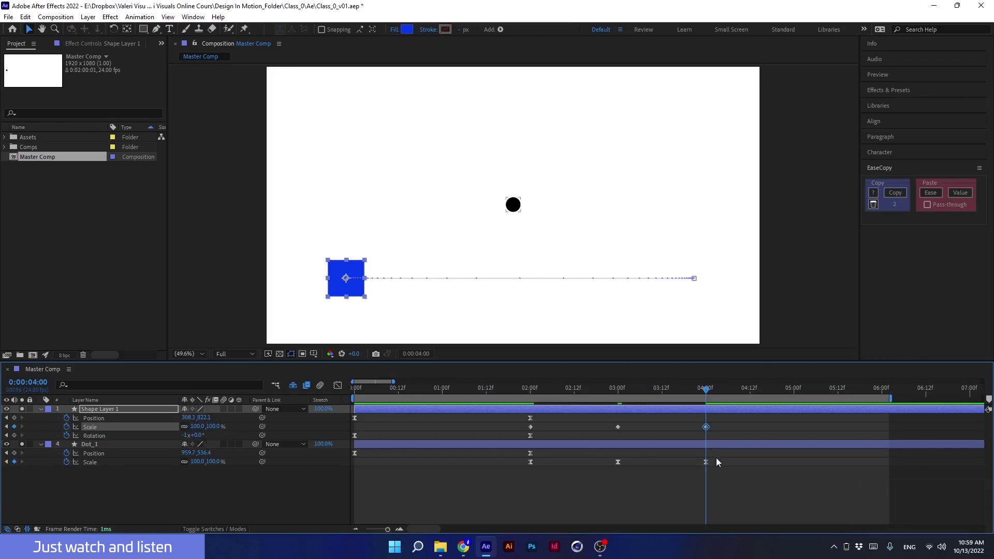
Step: Copy the dot's Scale easing onto the square's three Scale keyframes with EaseCopy and preview the animation
click(695, 463)
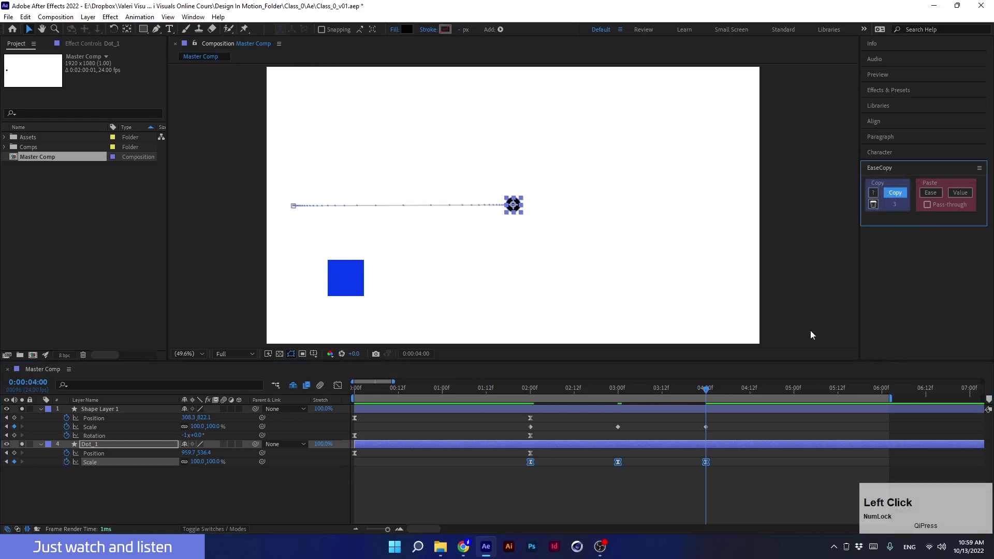
click(578, 436)
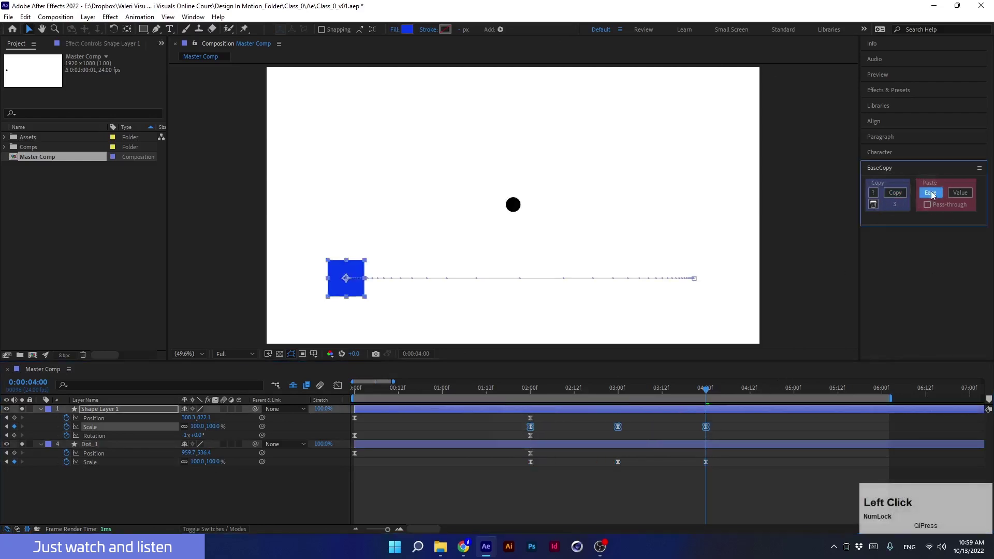
click(643, 392)
key(space)
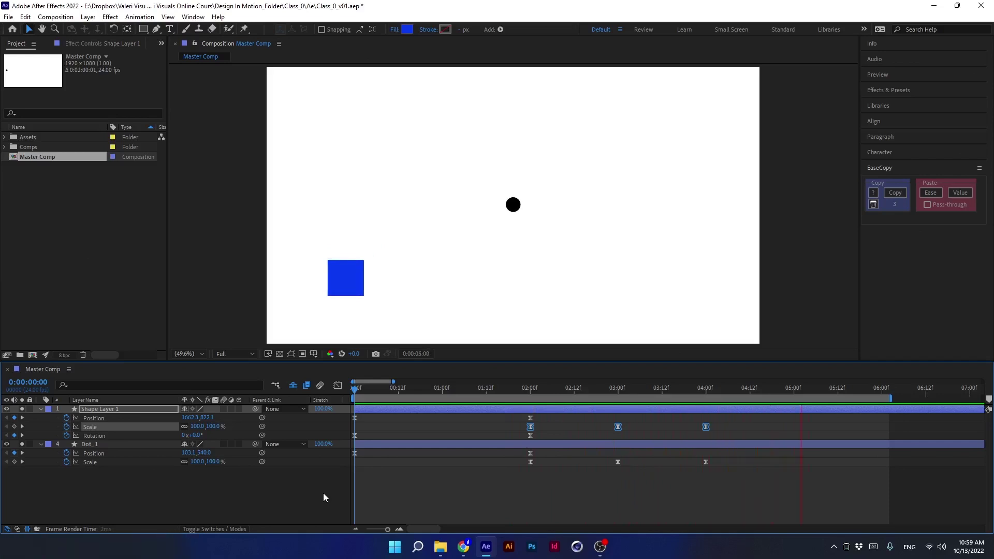
click(401, 394)
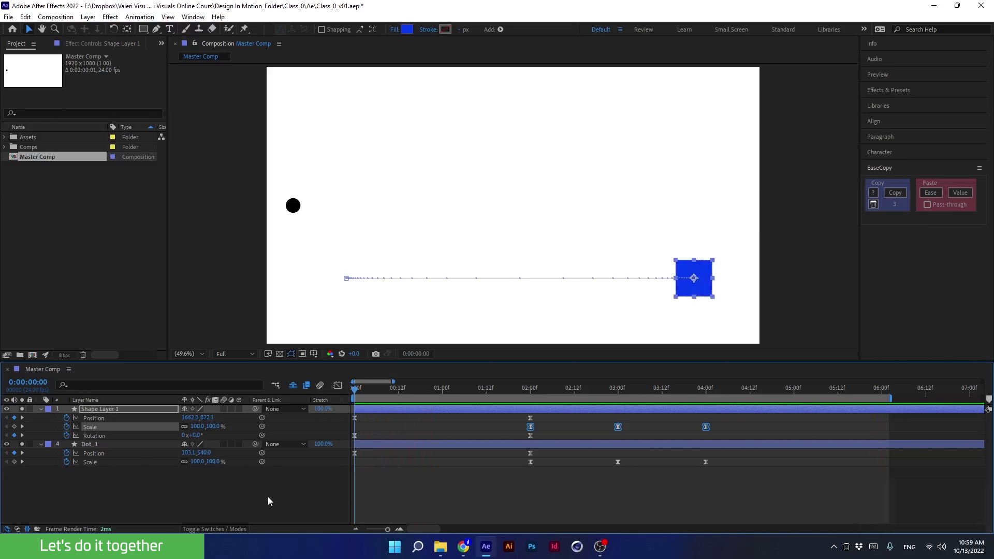
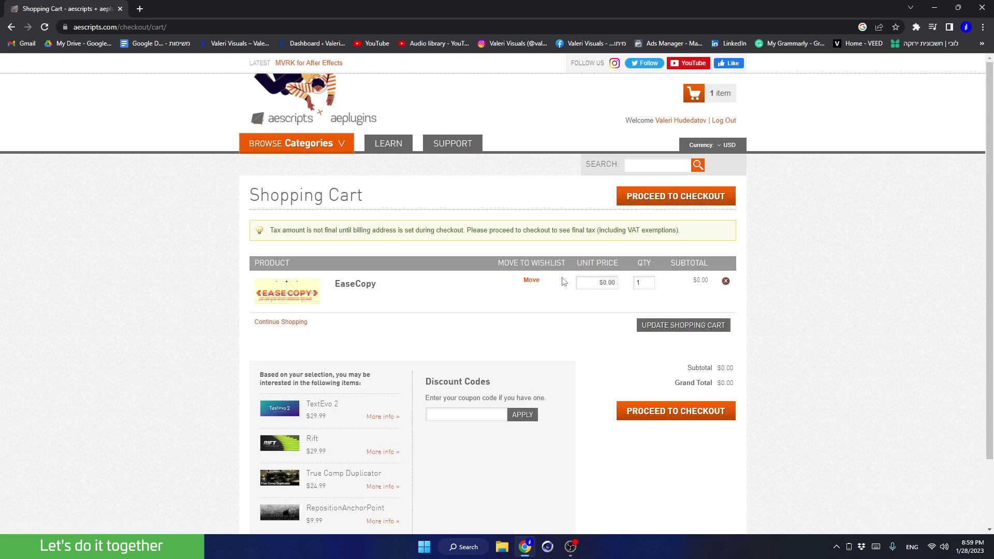
Step: Proceed to checkout with EaseCopy in the aescripts cart at $0.00
click(648, 195)
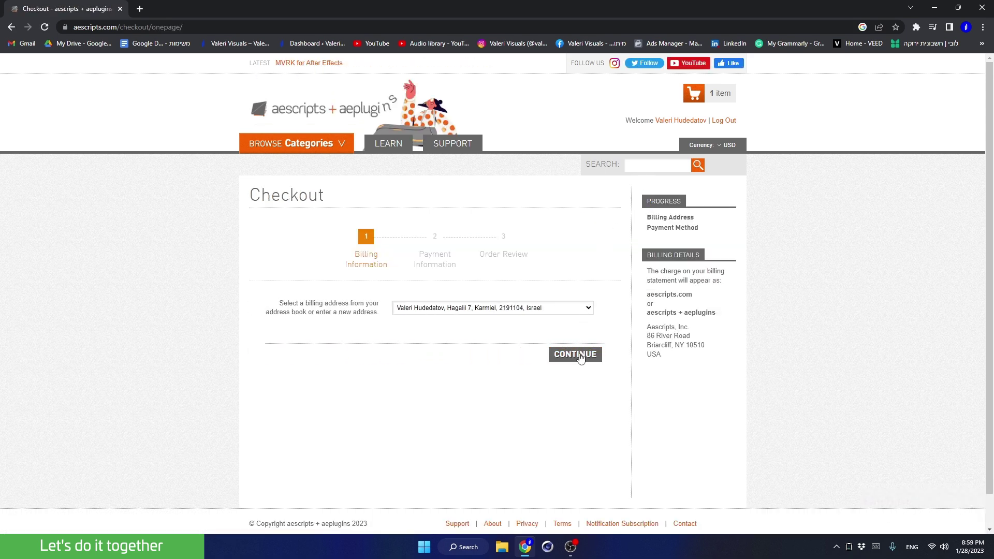
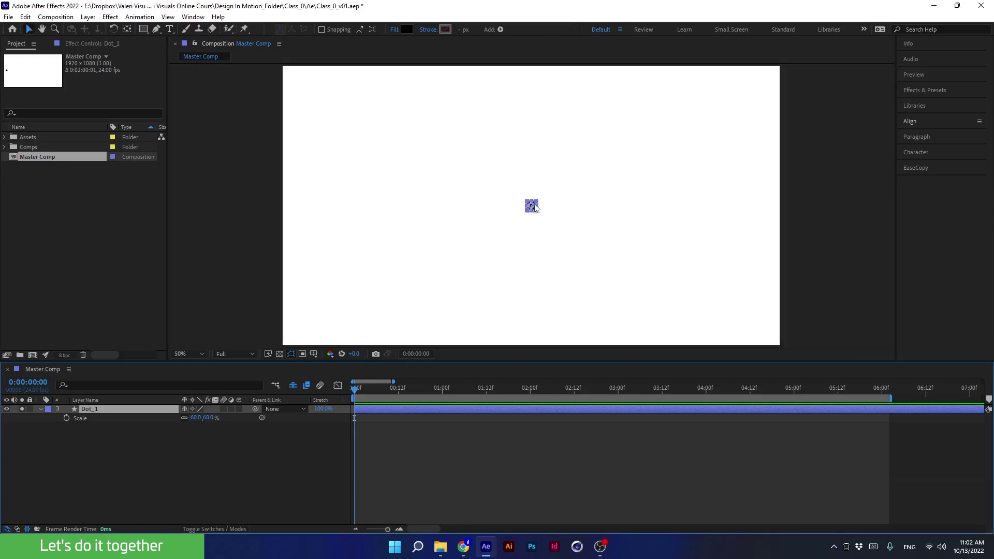
Step: Set Dot_1 Position keyframes at 1 s (960,540), 0 s (-124,540) and 2 s past the right edge
click(376, 396)
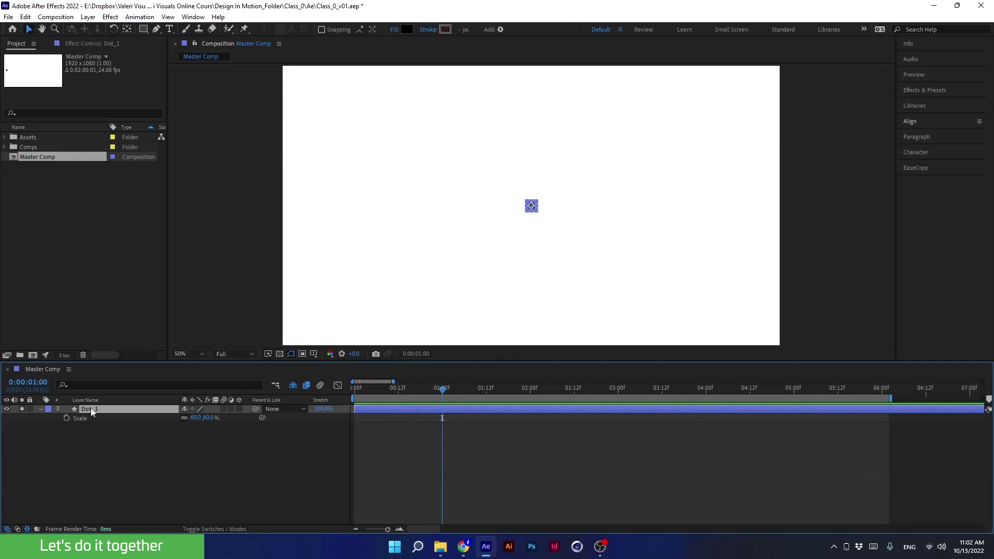
key(p)
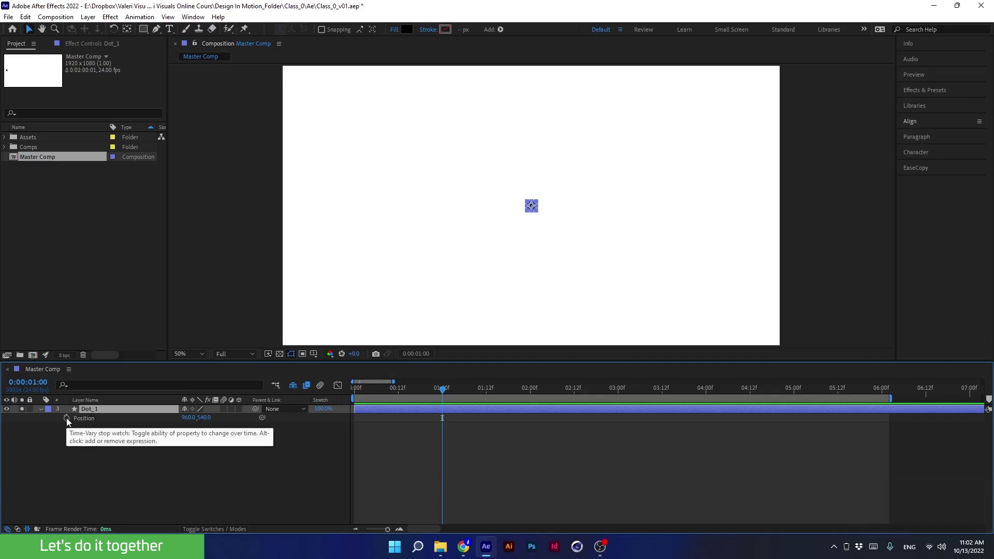
click(70, 422)
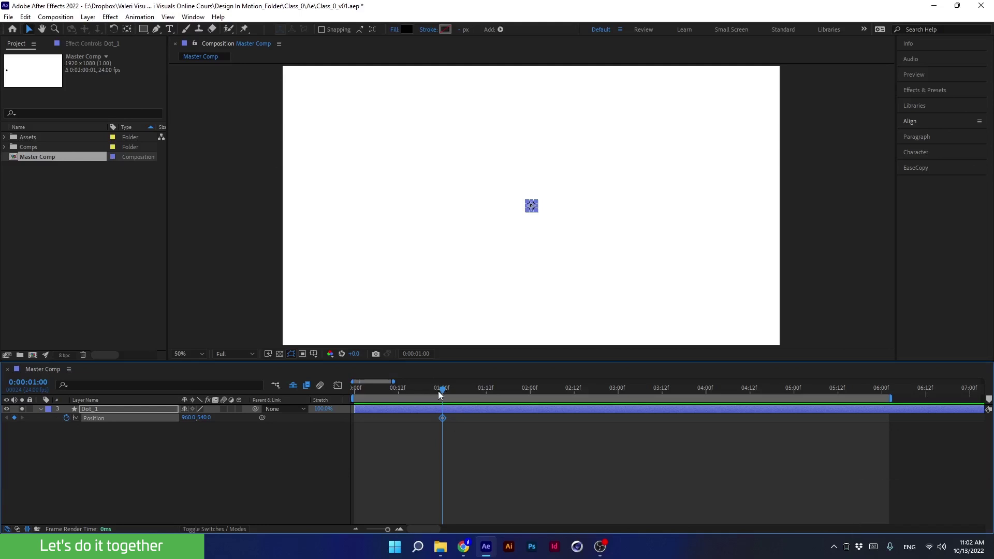
click(441, 397)
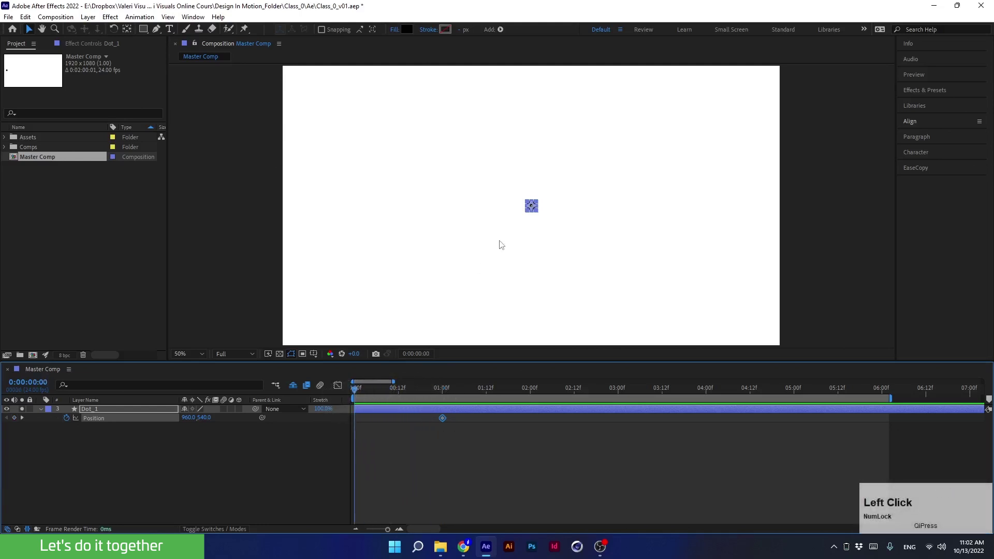
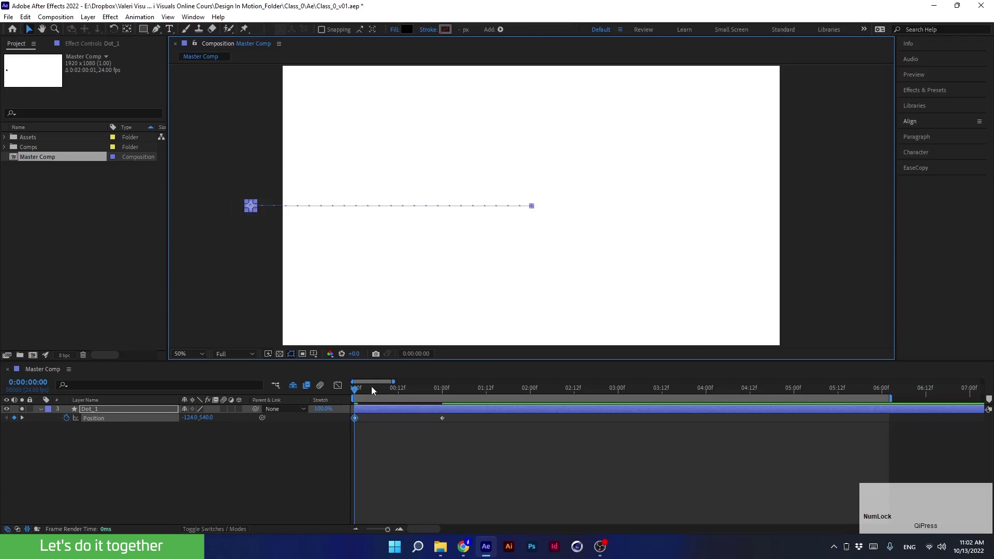
click(363, 396)
click(445, 395)
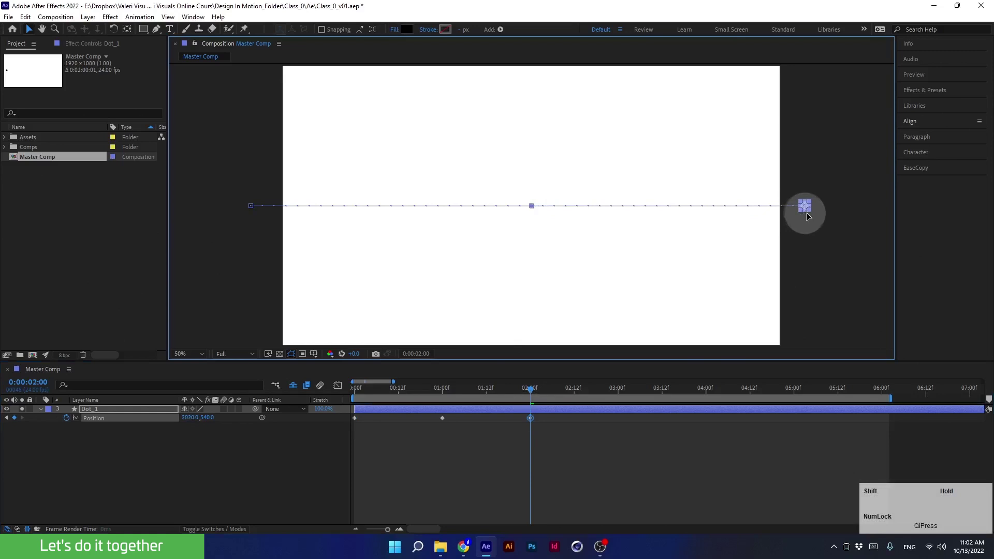
Step: Play back Dot_1's slide across the comp to check the motion
click(488, 390)
key(space)
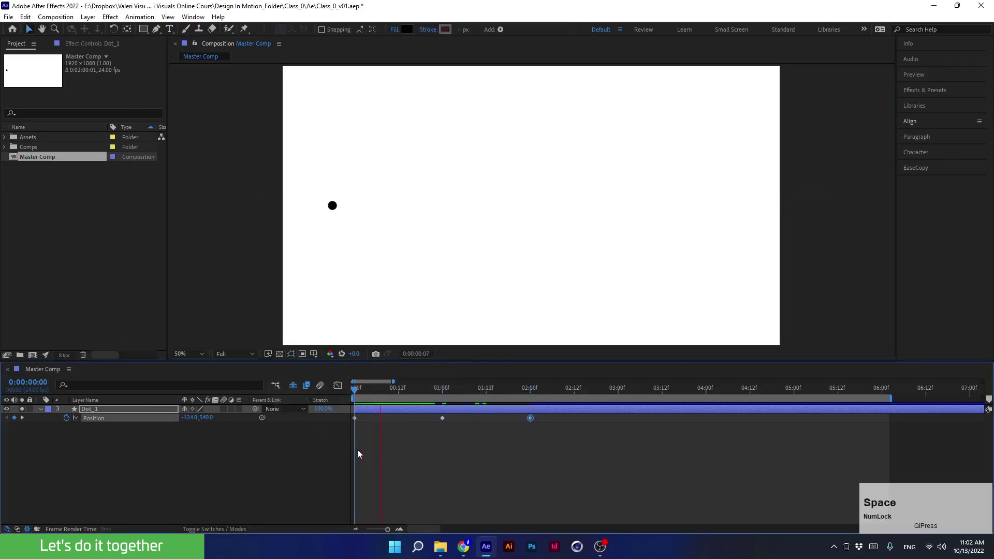
key(space)
Step: Apply Easy Ease (F9) to all three of Dot_1's Position keyframes
click(466, 394)
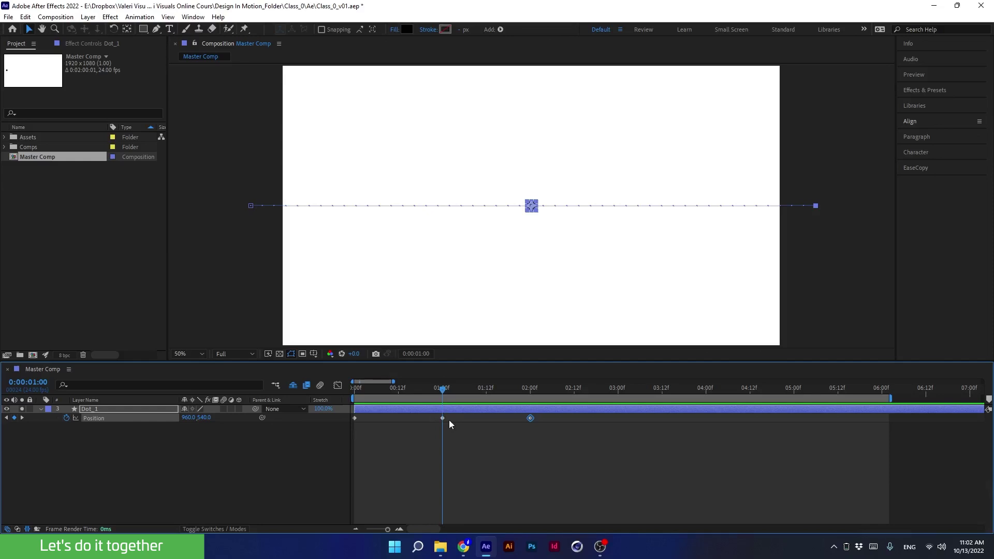
click(527, 432)
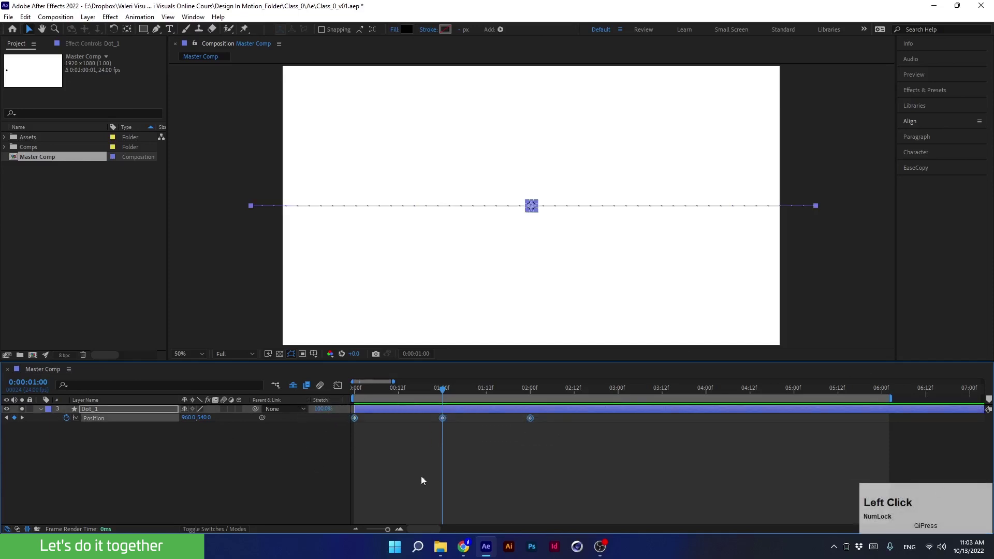
key(F9)
click(343, 392)
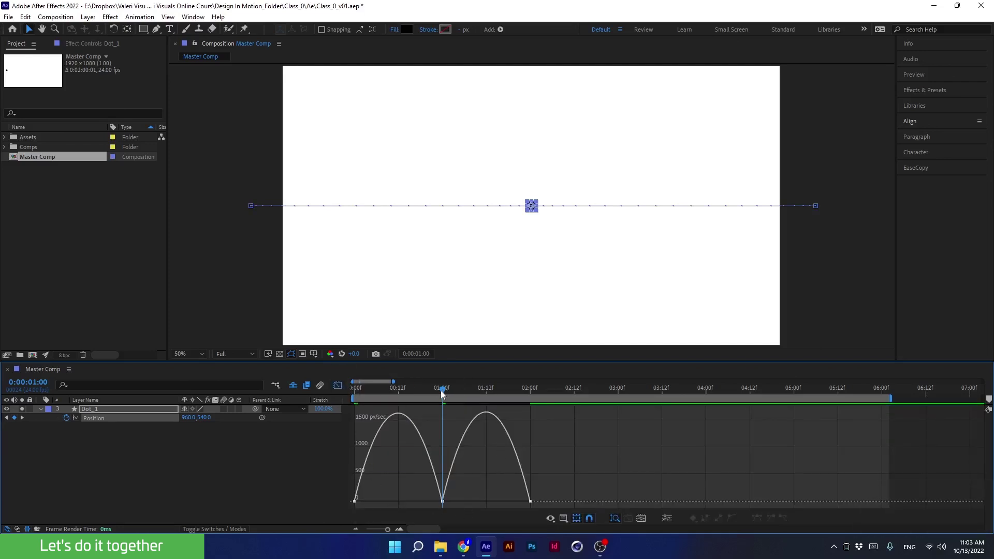
click(436, 396)
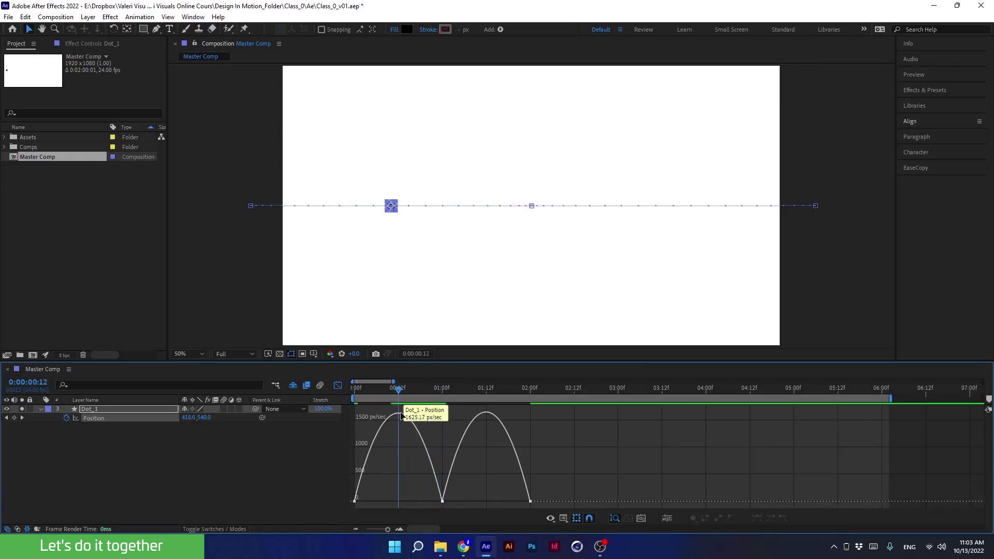
click(377, 397)
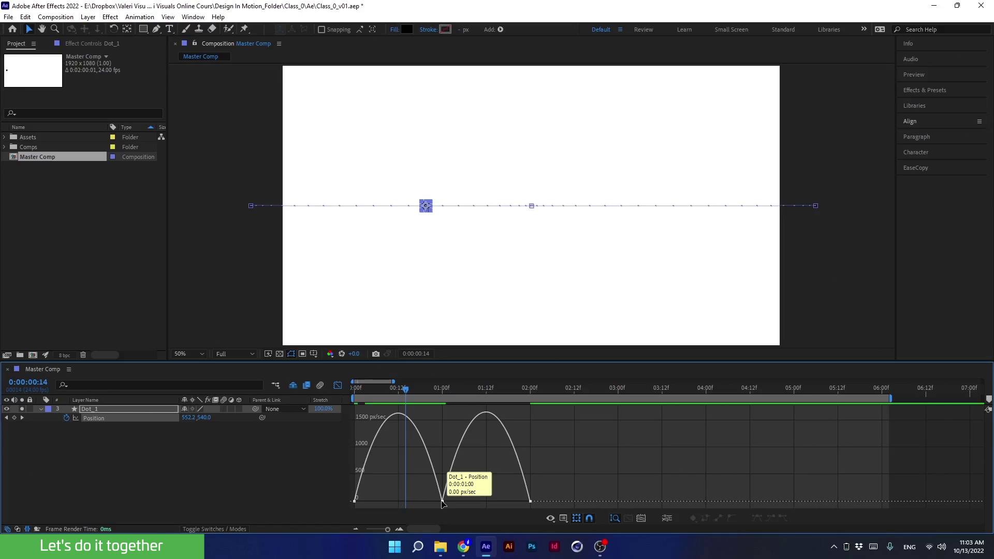
click(408, 395)
key(space)
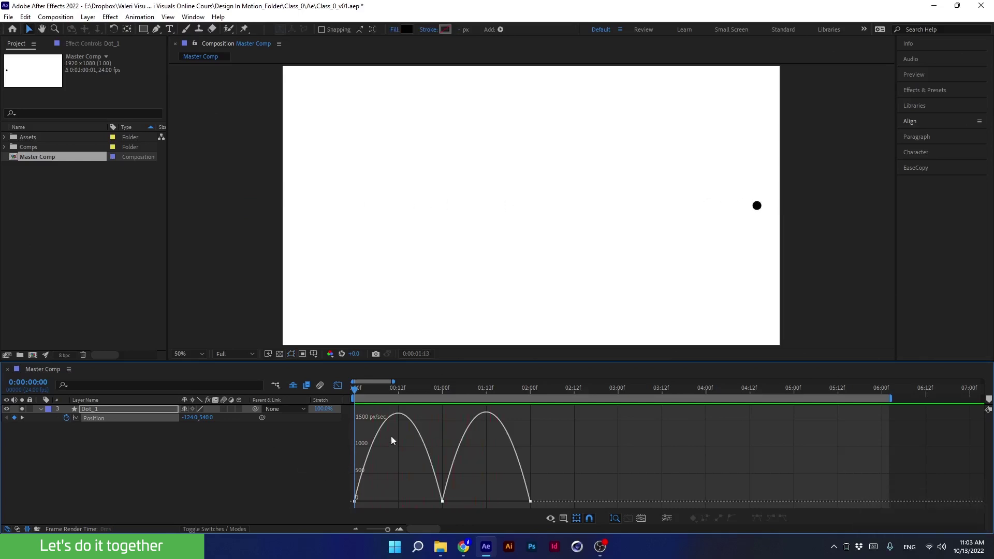
click(443, 395)
key(space)
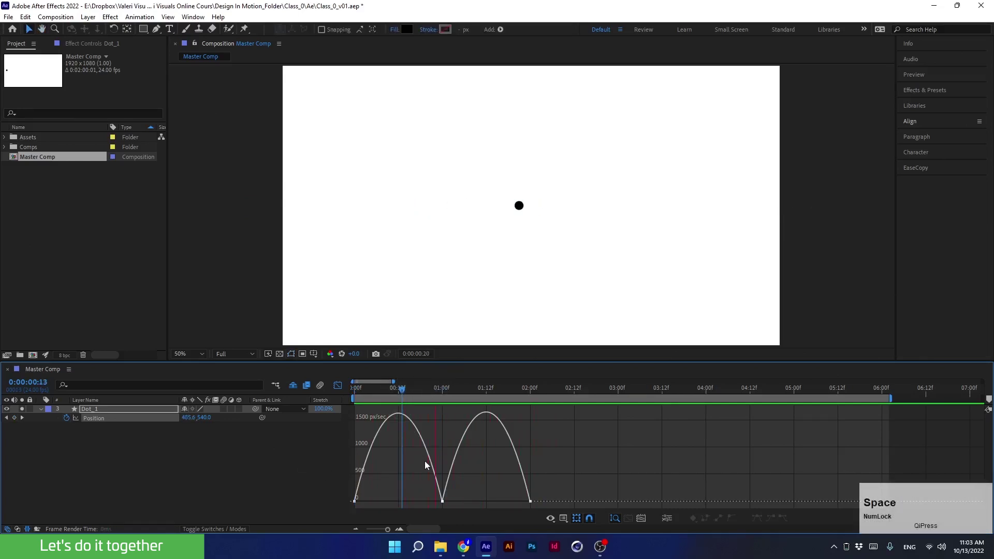
key(space)
click(445, 389)
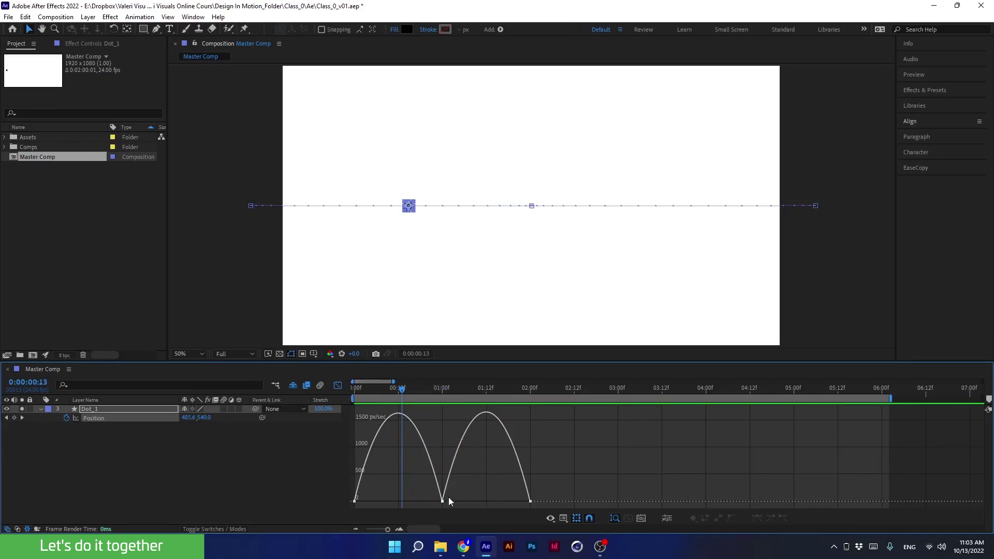
Step: Reshape Dot_1's speed curve to race at the ends and slow into the middle, then play it back
click(400, 393)
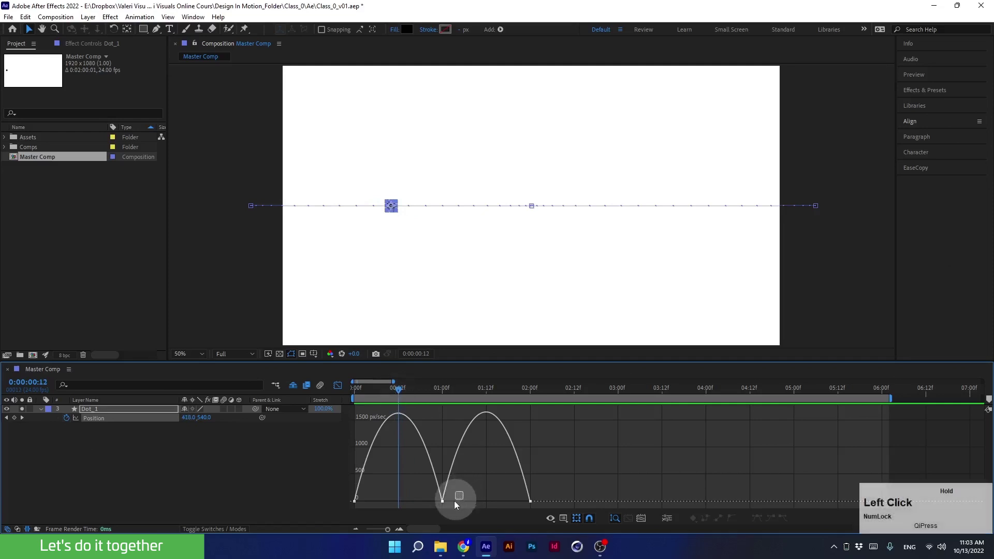
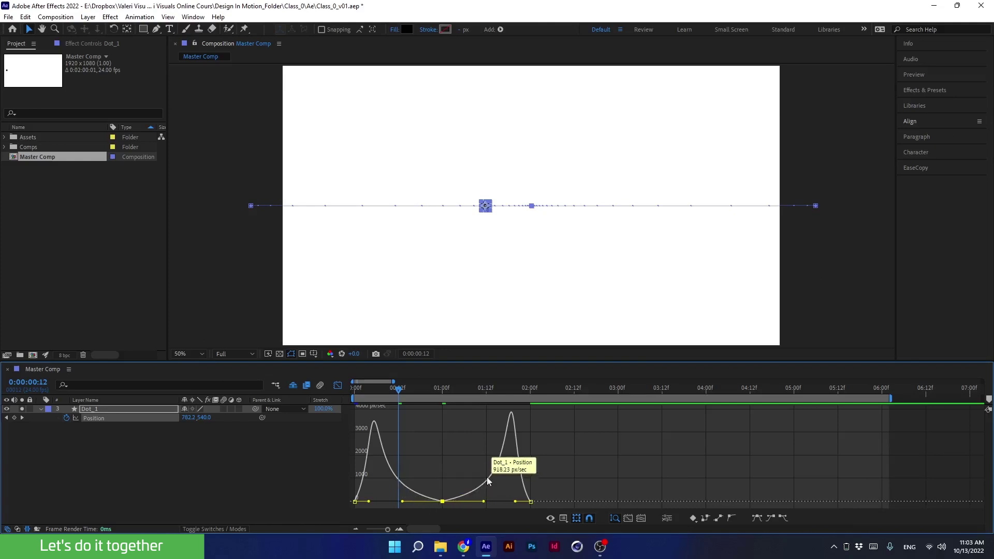
click(388, 394)
key(space)
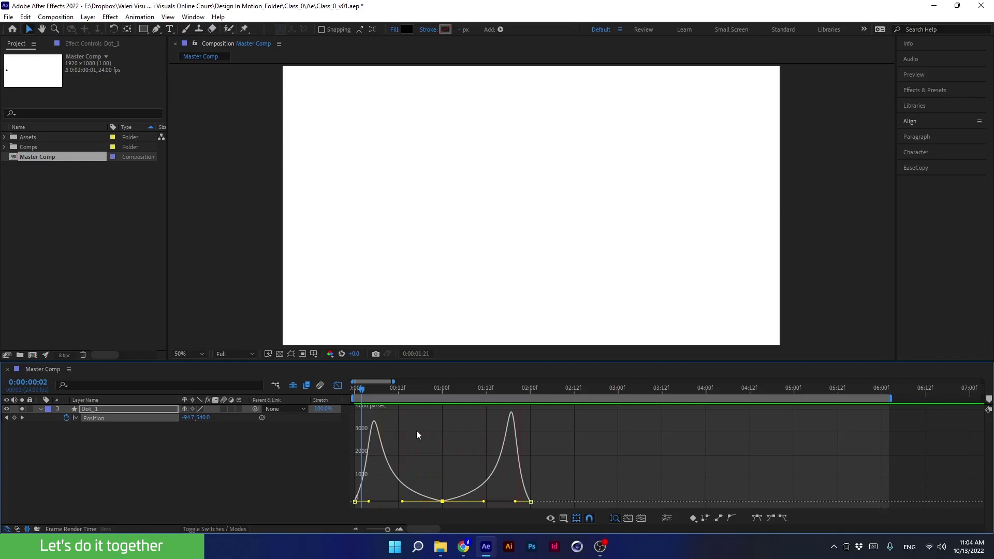
key(space)
Step: Scrub and replay the eased slide, then return to the keyframe bars view
click(494, 393)
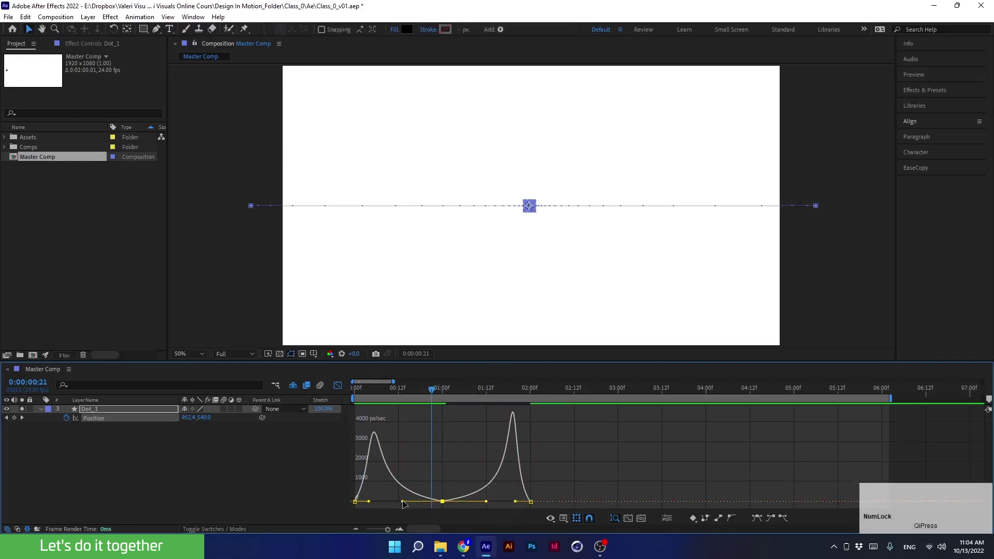
click(405, 398)
key(space)
key(space)
click(440, 396)
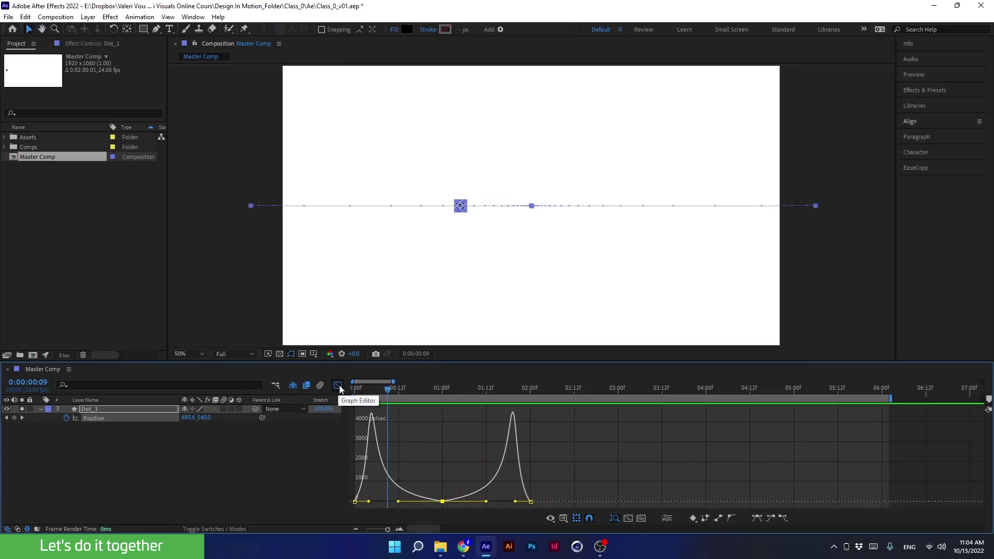
Step: Select Dot_1's three Position keyframes and bring up Keyframe Velocity to edit the 33.33% influence
click(342, 390)
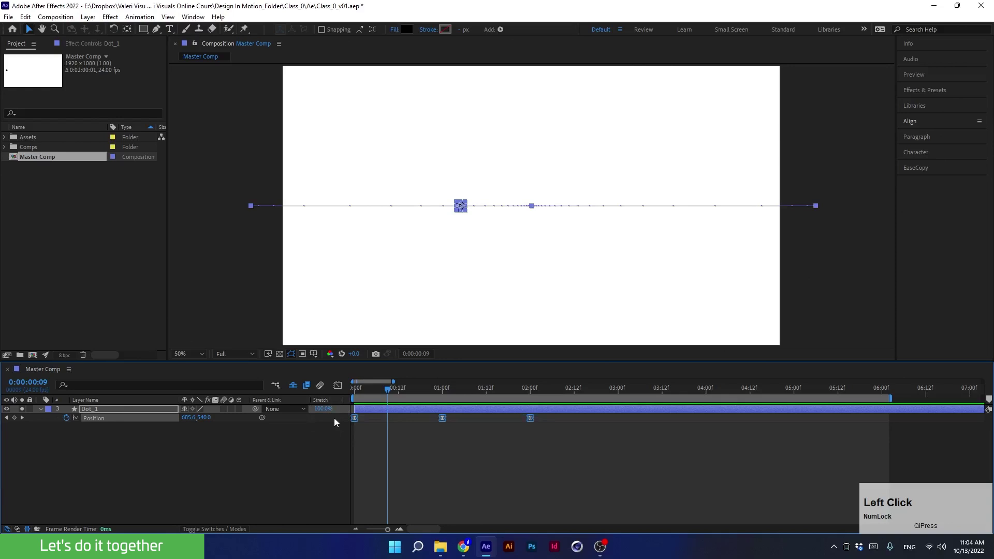
key(F9)
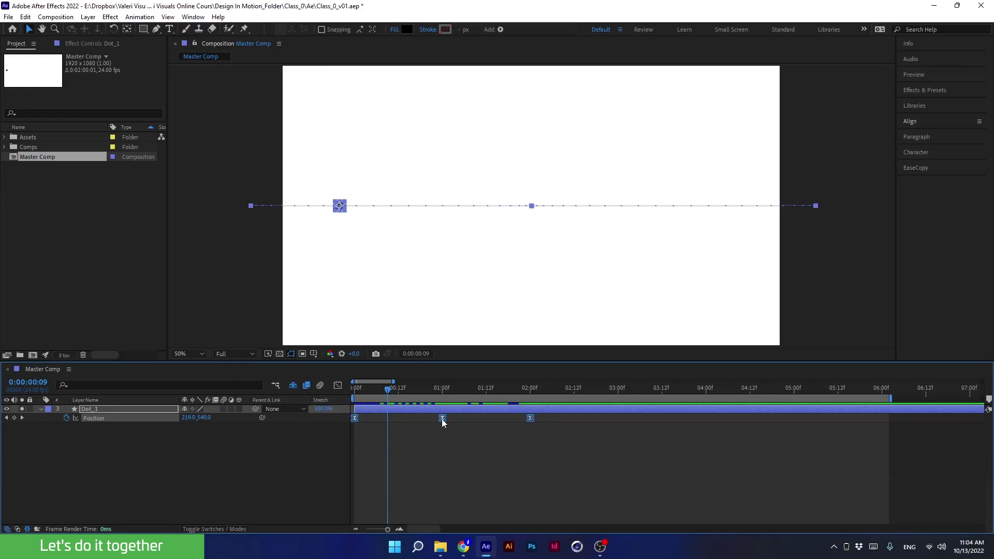
key(alt+Num_Lock)
click(447, 422)
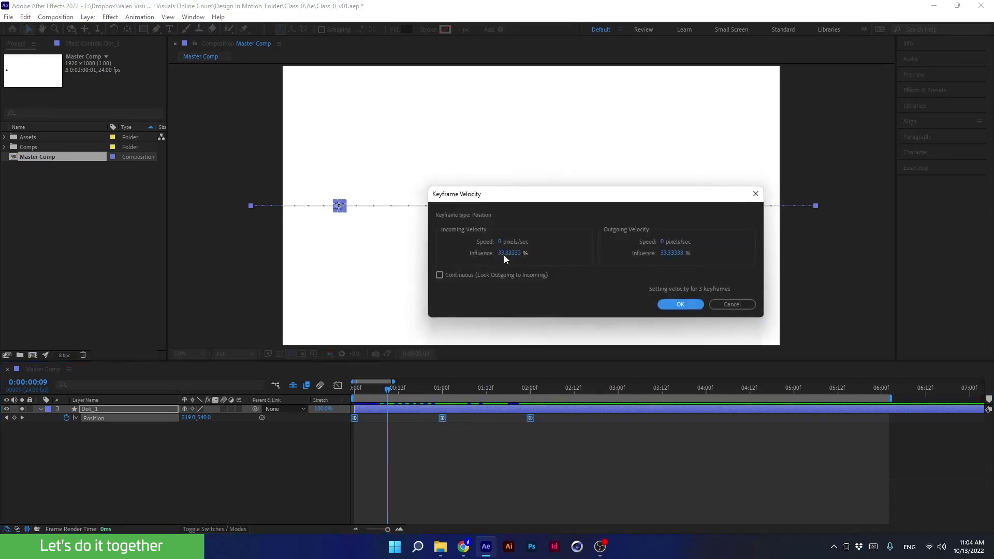
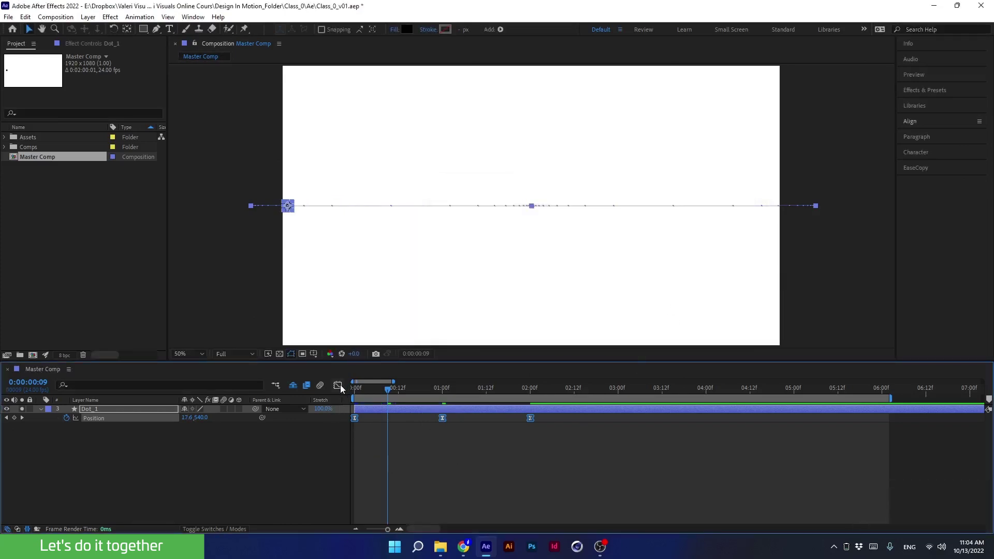
click(343, 389)
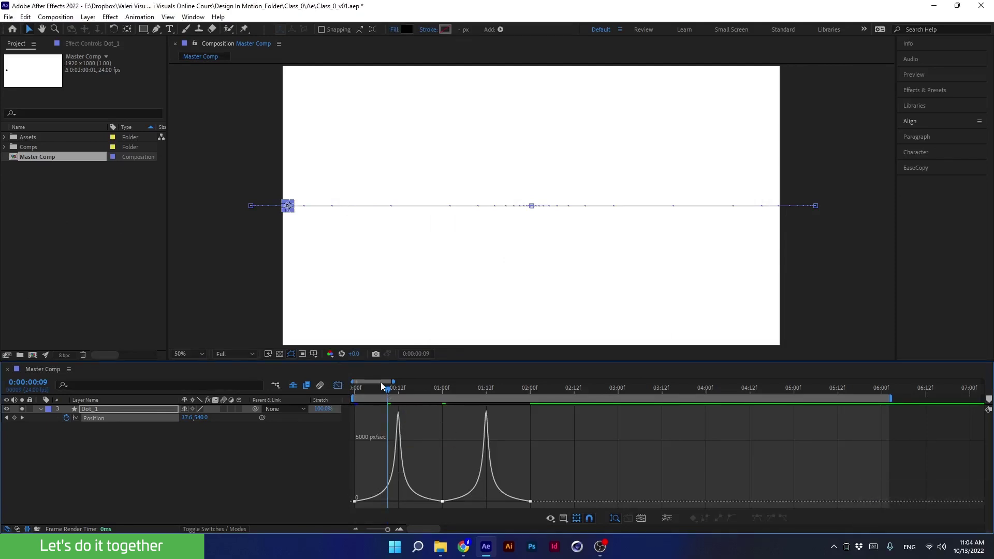
click(373, 395)
key(space)
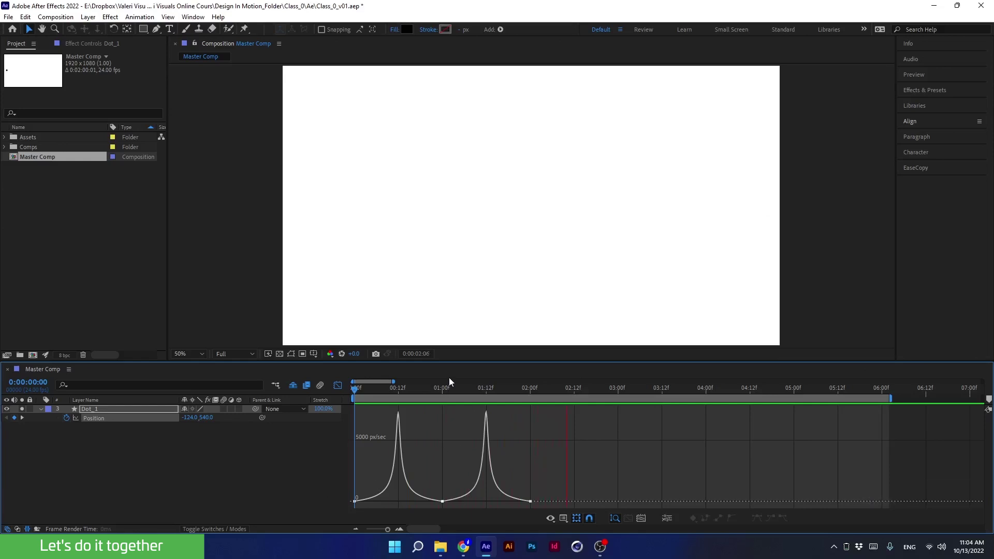
click(437, 392)
click(343, 392)
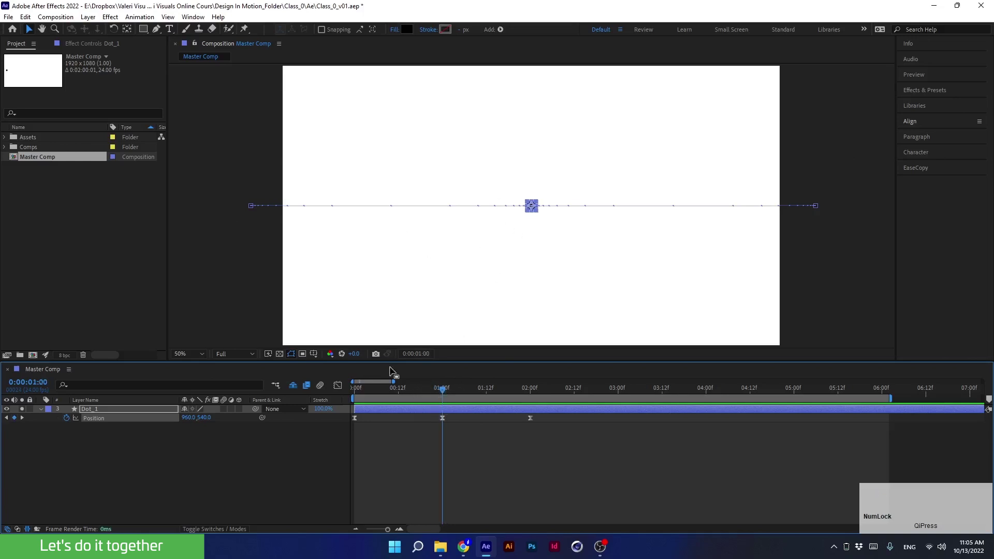
Step: Duplicate Dot_1 into Dot_2 and reveal both dots' Position keyframes
click(122, 411)
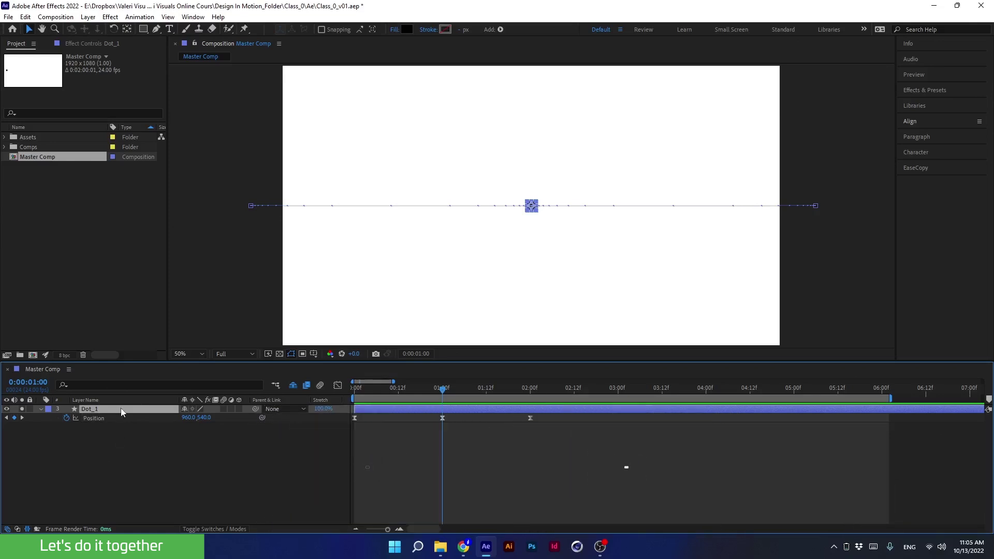
key(ctrl+Num_Lock)
key(ctrl+d)
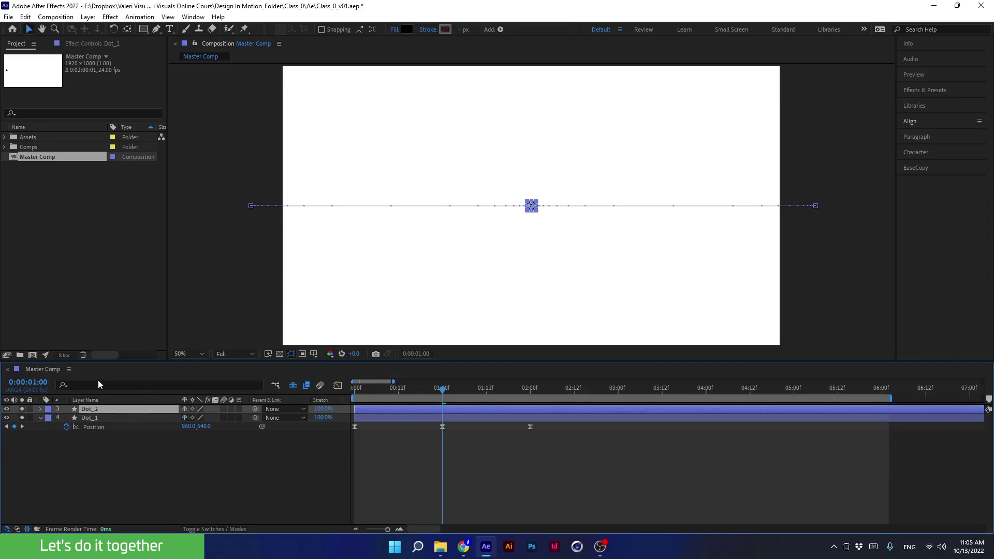
key(u)
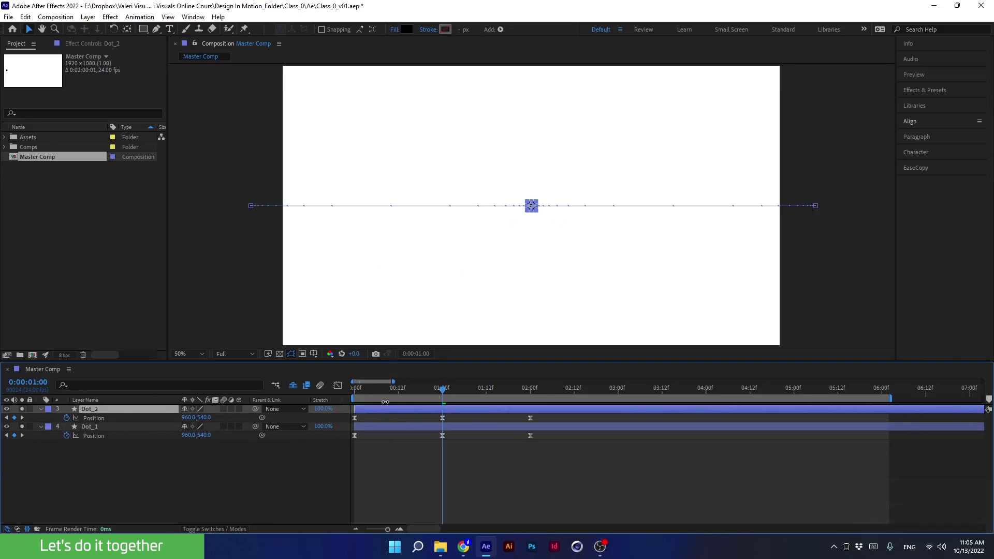
scroll(up, 3)
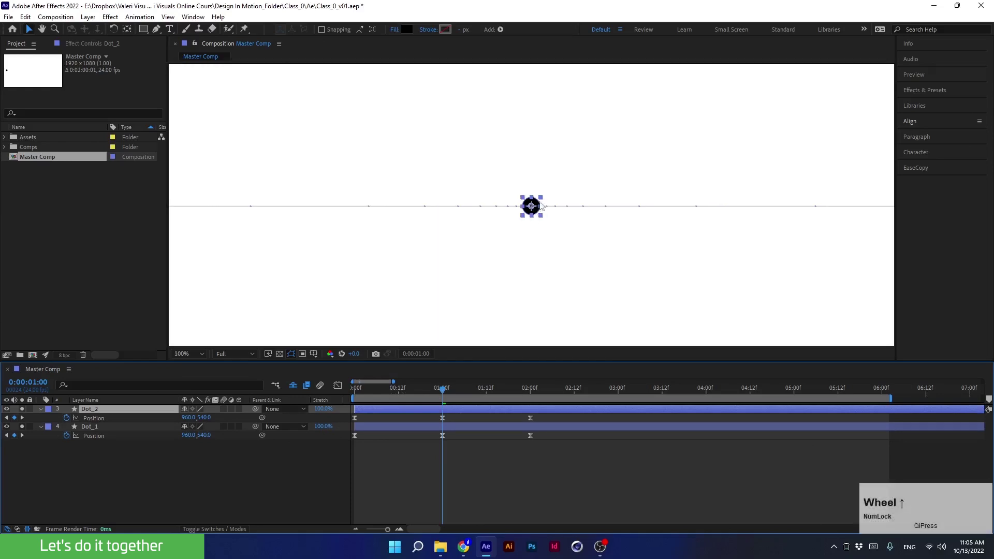
scroll(down, 3)
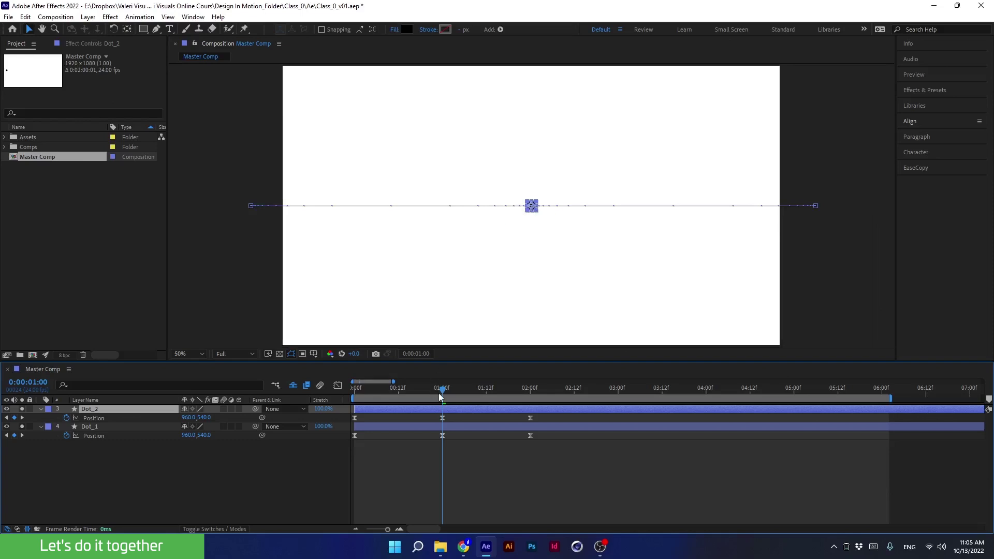
Step: Nudge Dot_2 right of Dot_1 at the 1s and 2s keyframes, then preview both dots
click(437, 397)
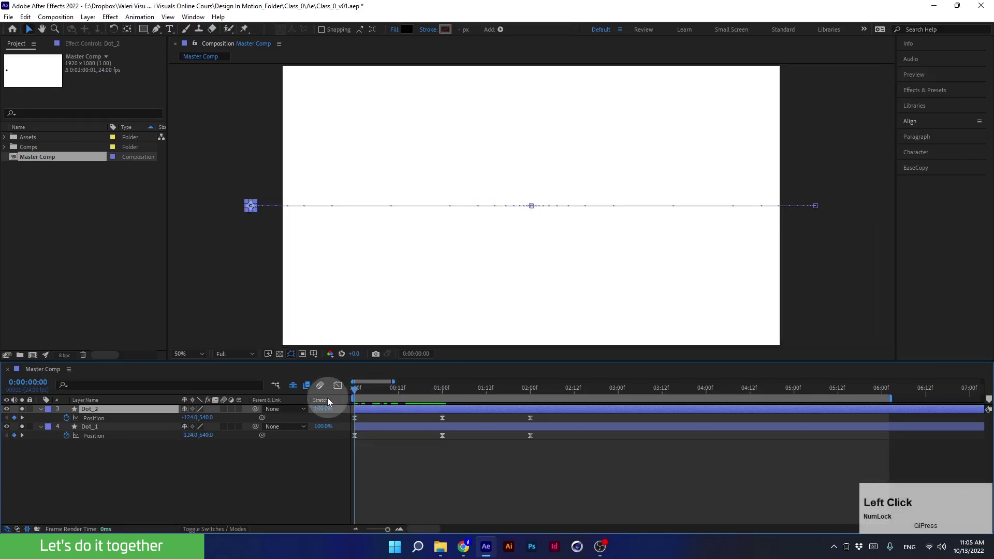
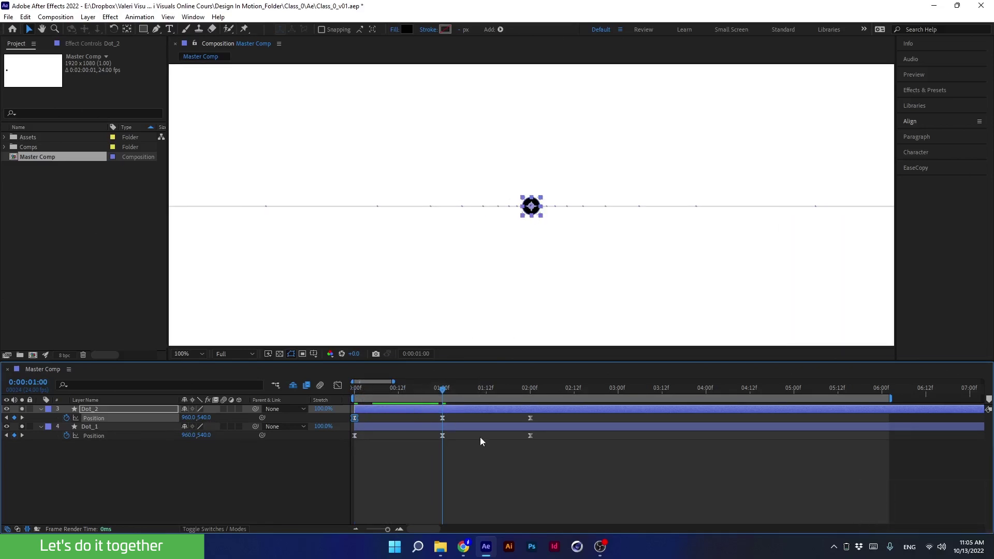
key(Right)
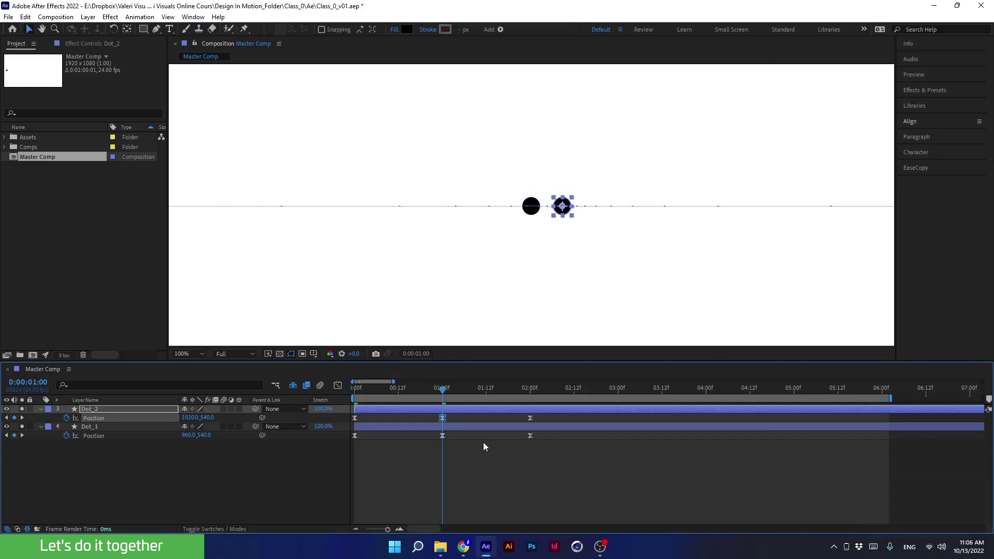
key(shift+Right)
click(456, 394)
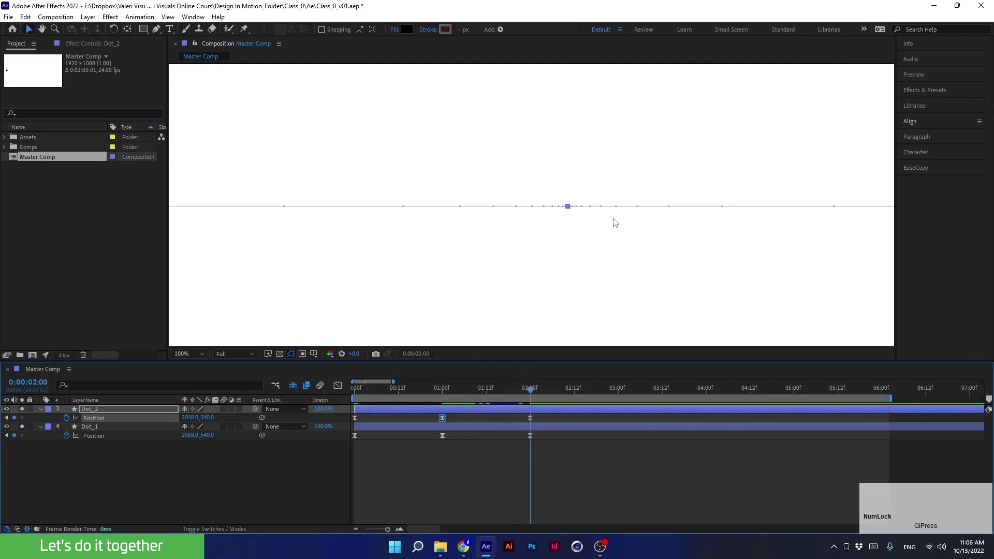
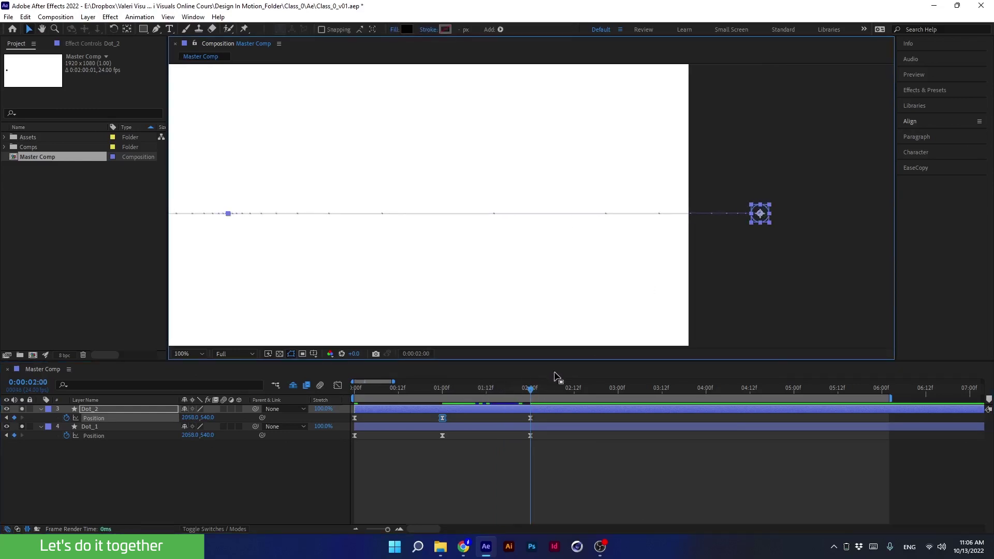
key(shift+Right)
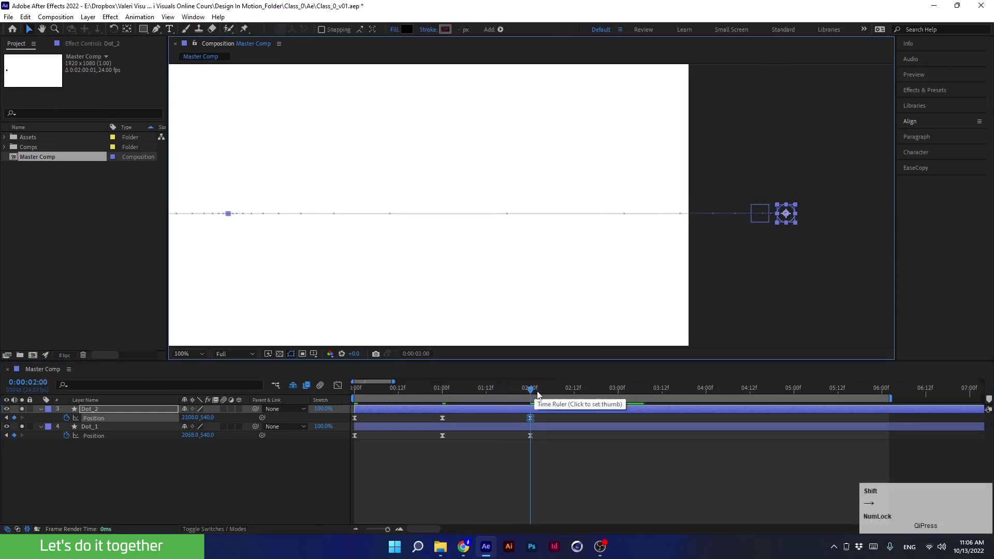
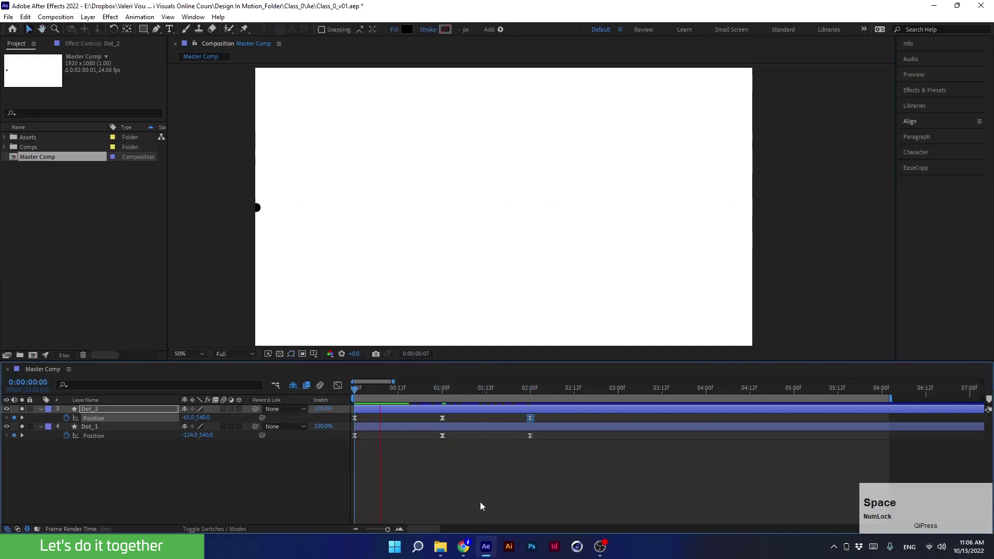
key(space)
Step: Duplicate Dot_1 into Dot_3, move it to the top of the stack and reveal its Position keyframes
click(475, 395)
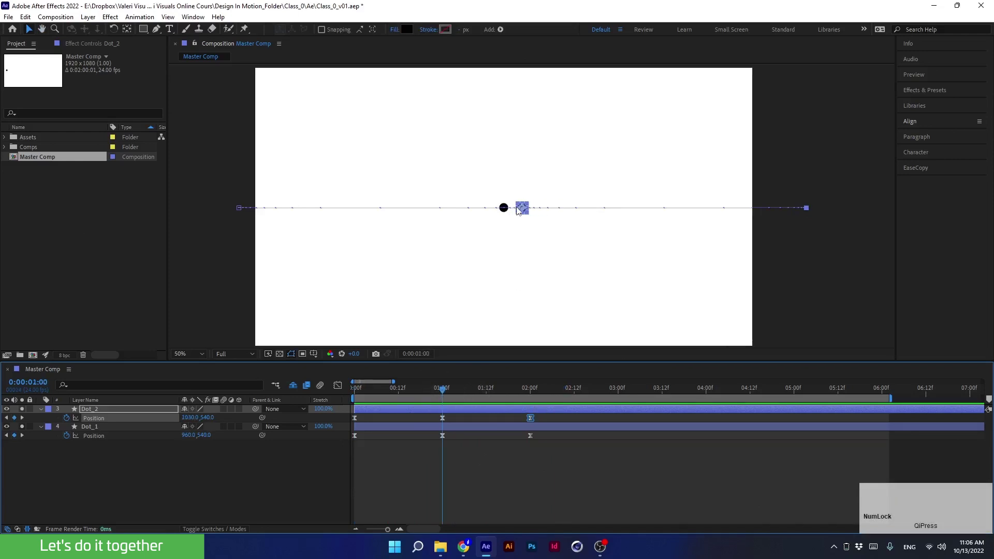
click(505, 211)
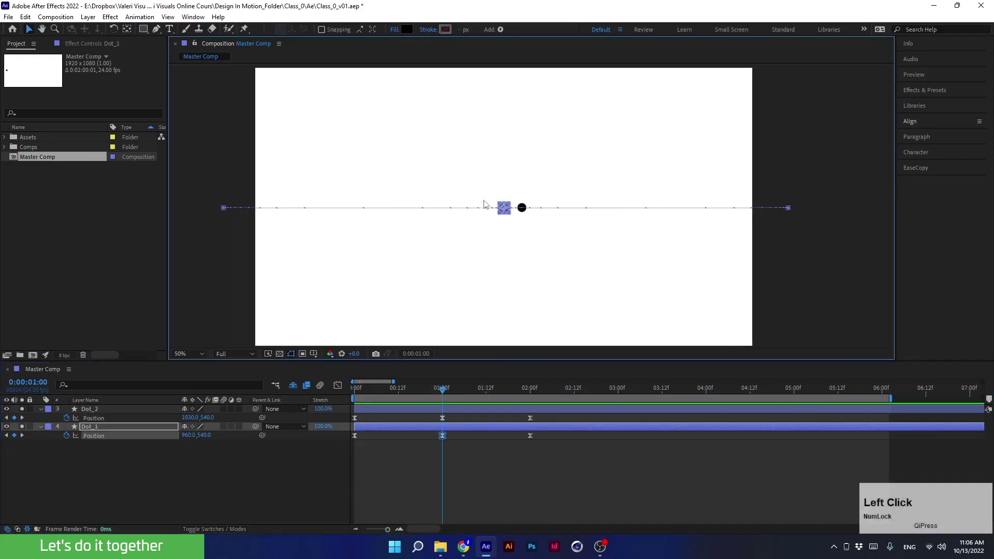
click(97, 433)
key(ctrl+d)
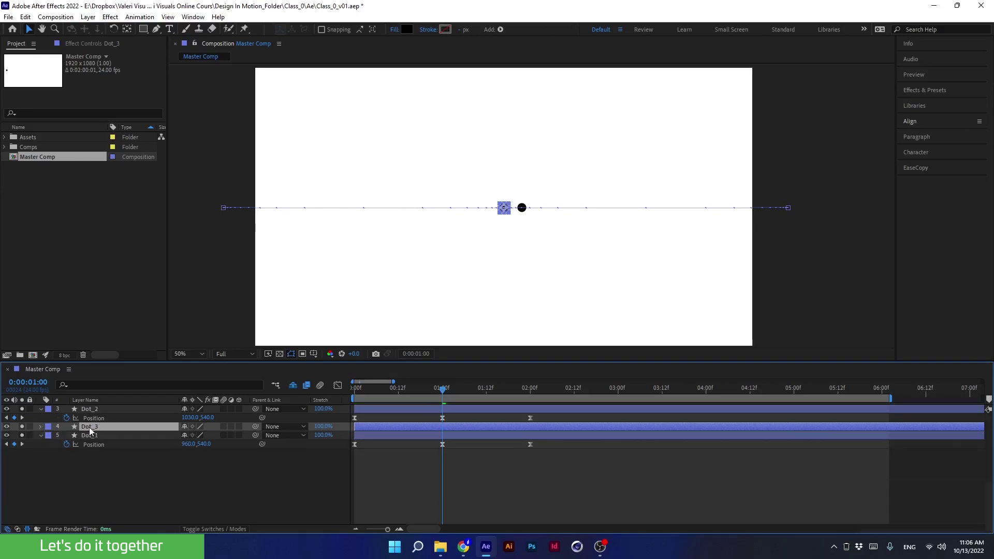
click(92, 434)
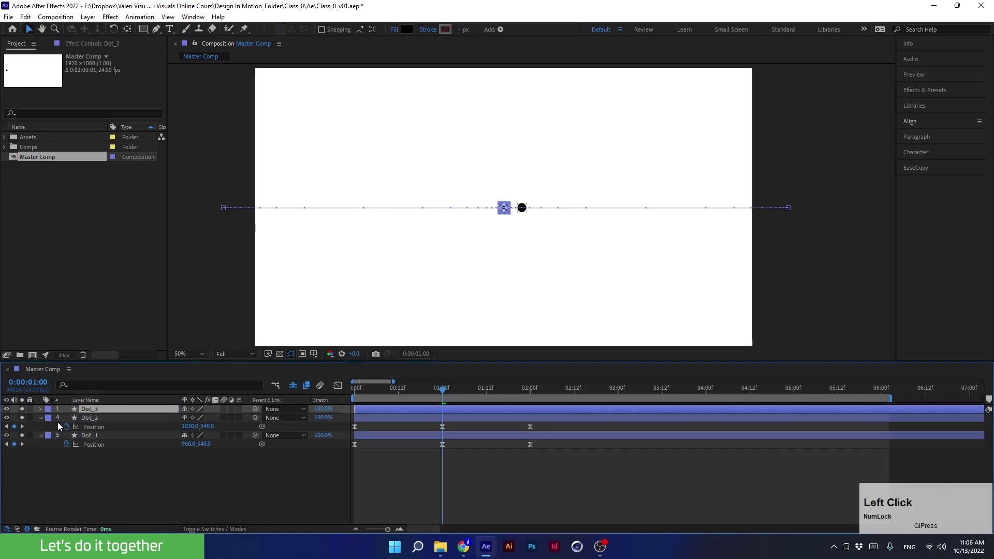
click(44, 424)
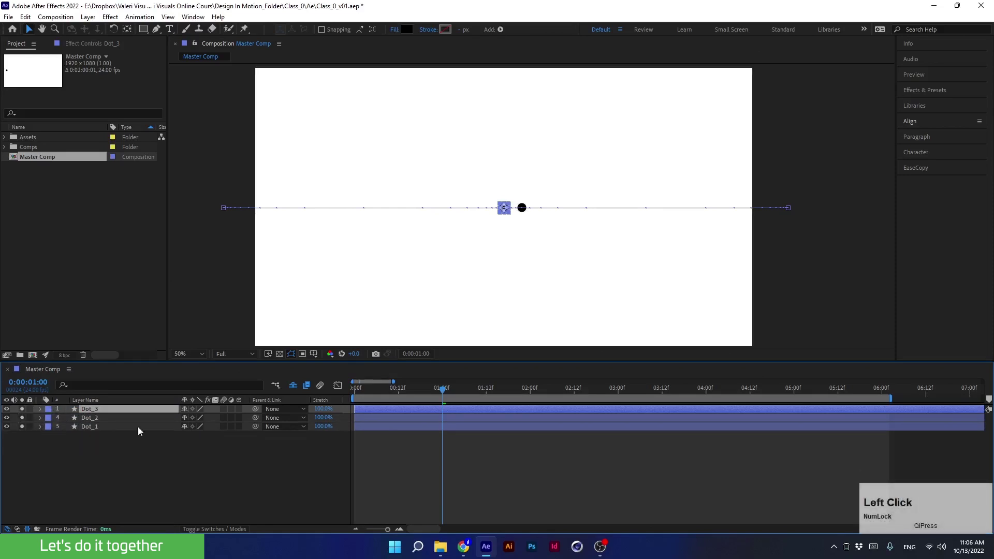
key(u)
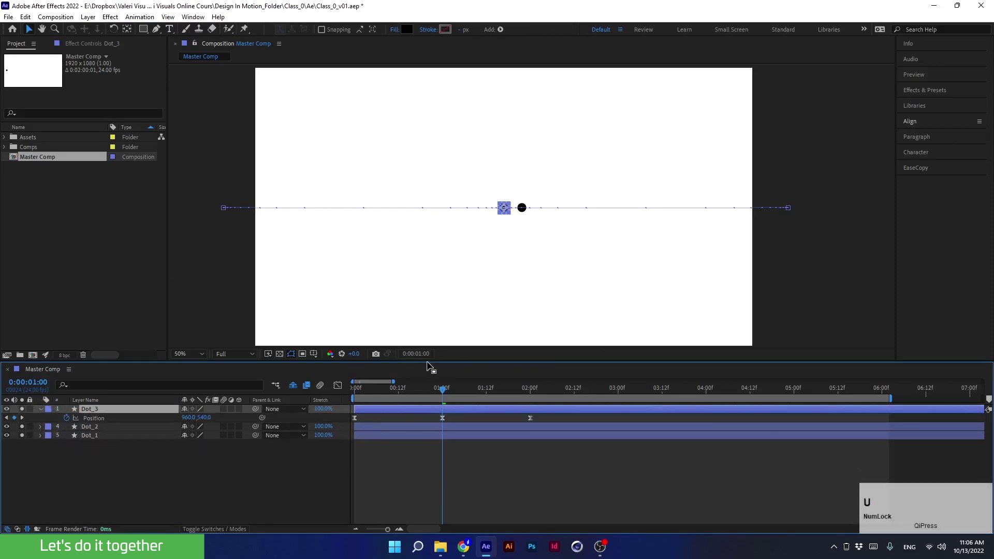
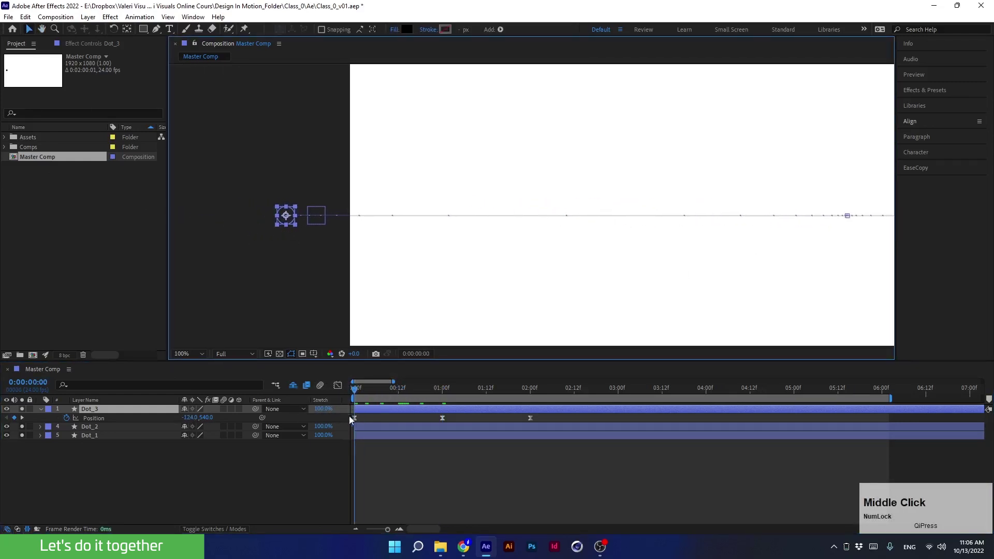
Step: Nudge Dot_3's starting Position keyframe sideways so the three dots slide in a row, then preview
click(362, 420)
key(shift+Left)
key(shift+Right)
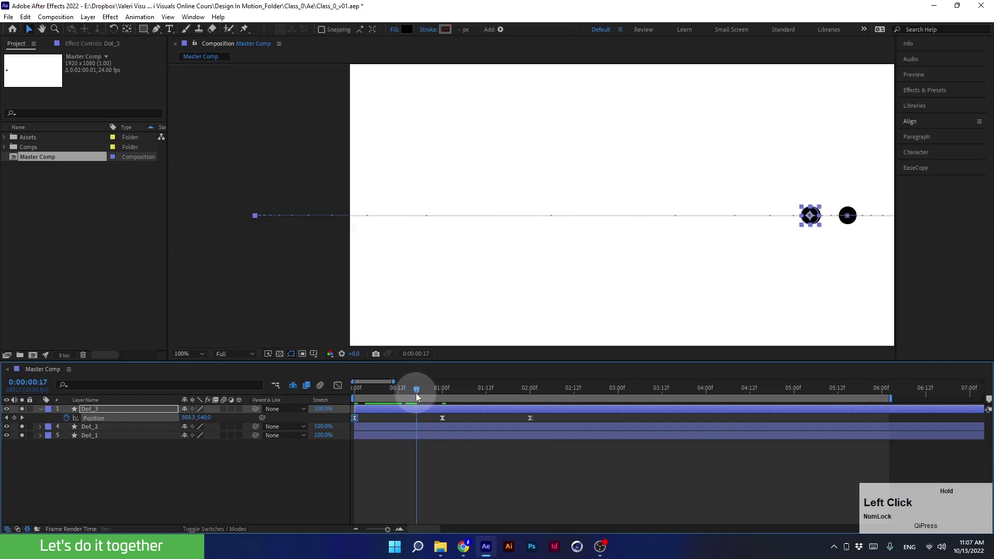
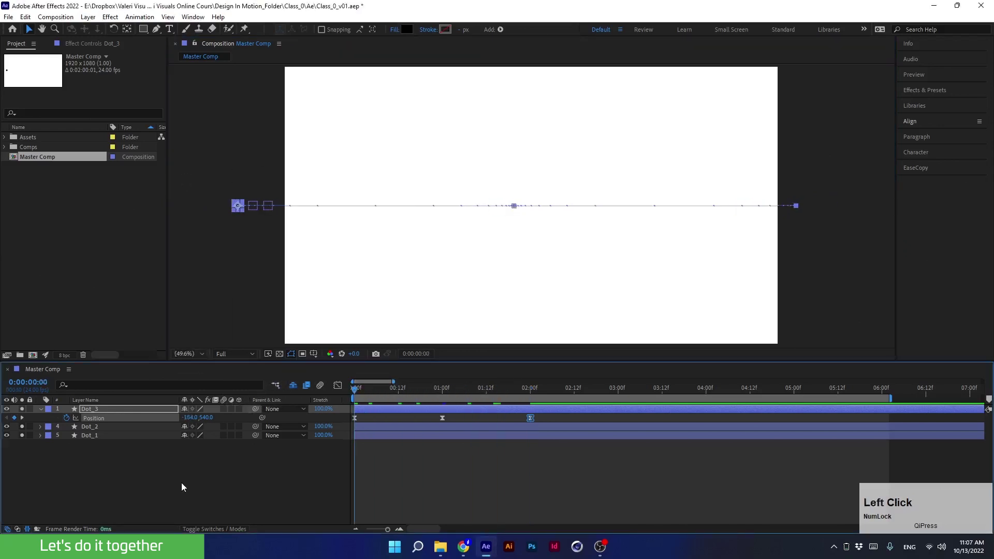
key(space)
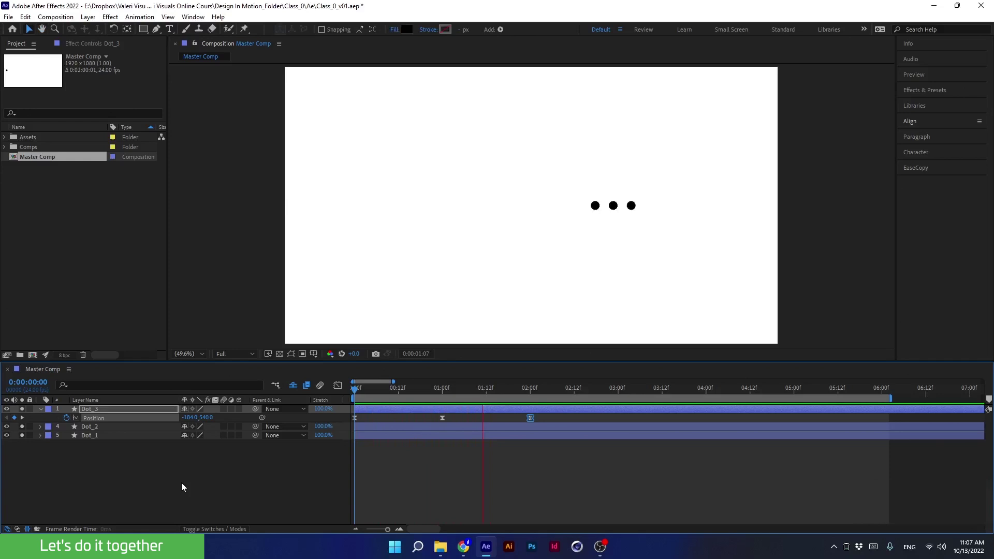
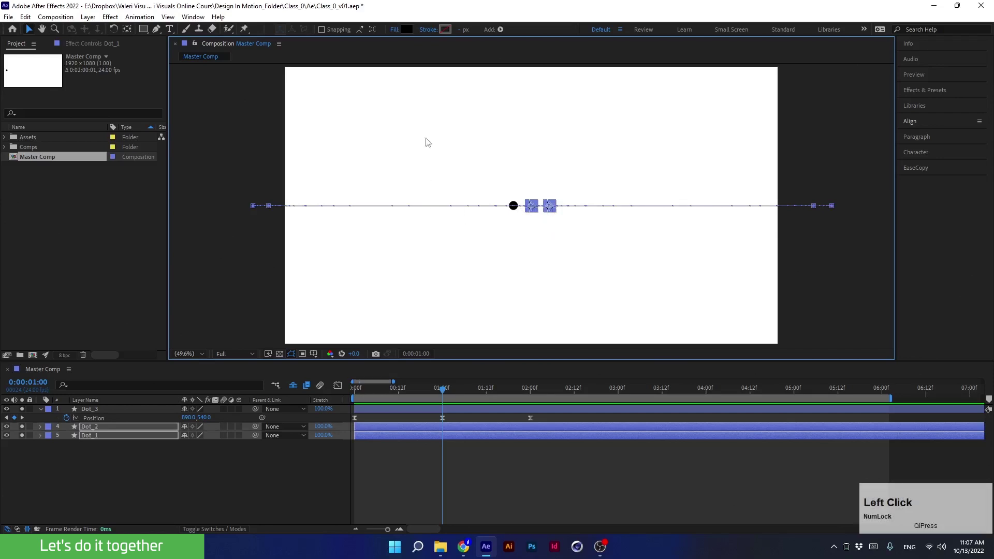
Step: Give Dot_1 and Dot_2 no fill and a black 5 px stroke, toggling layer handles to check the rings
click(397, 34)
key(Return)
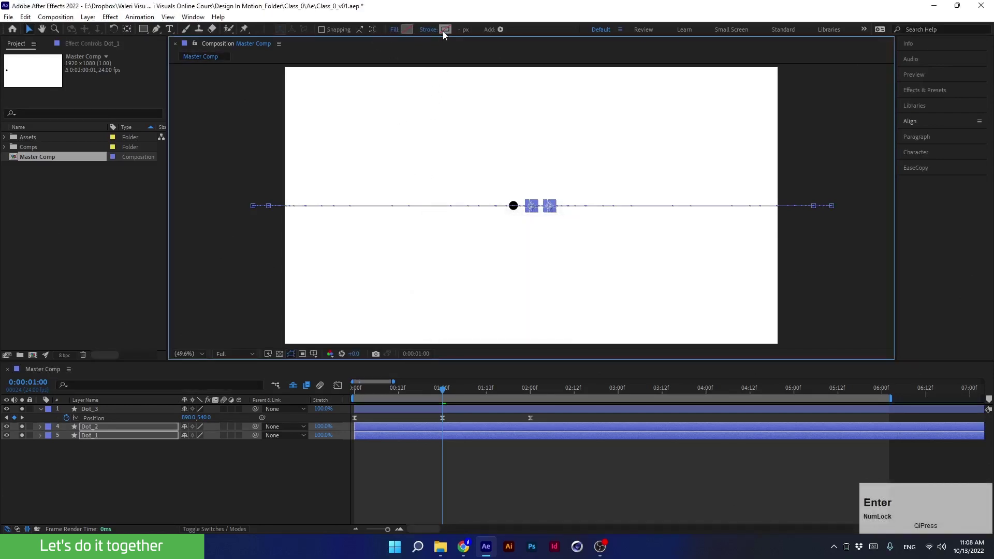
click(445, 34)
key(Return)
scroll(up, 3)
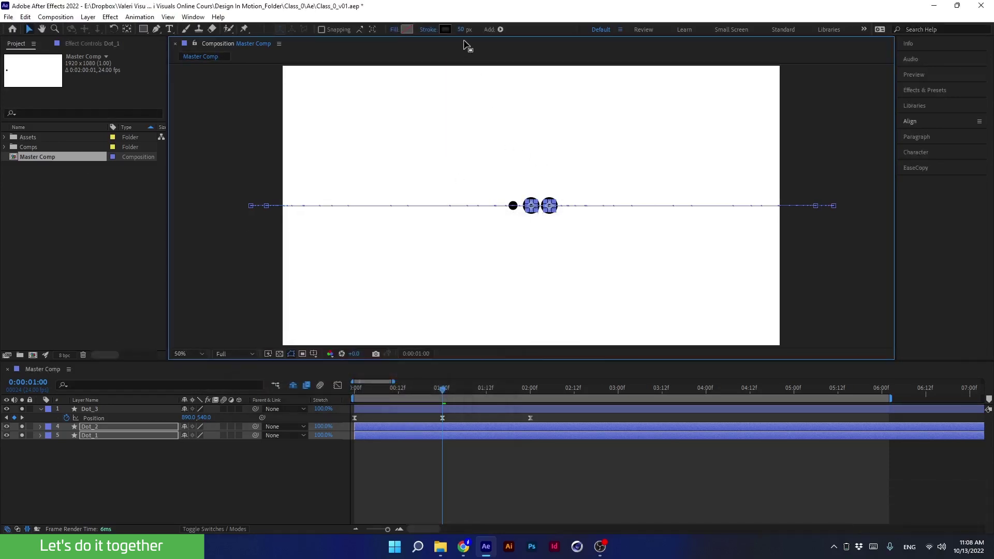
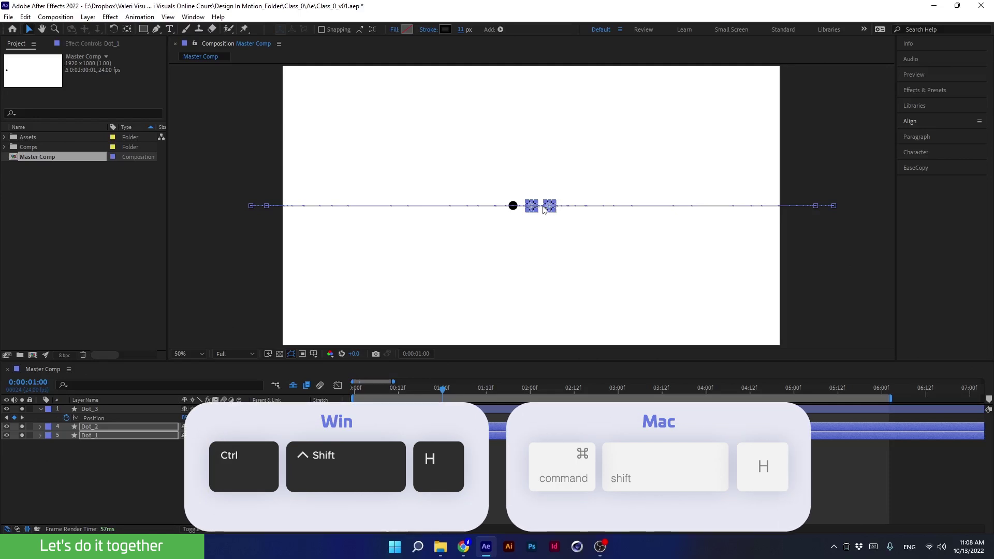
key(h)
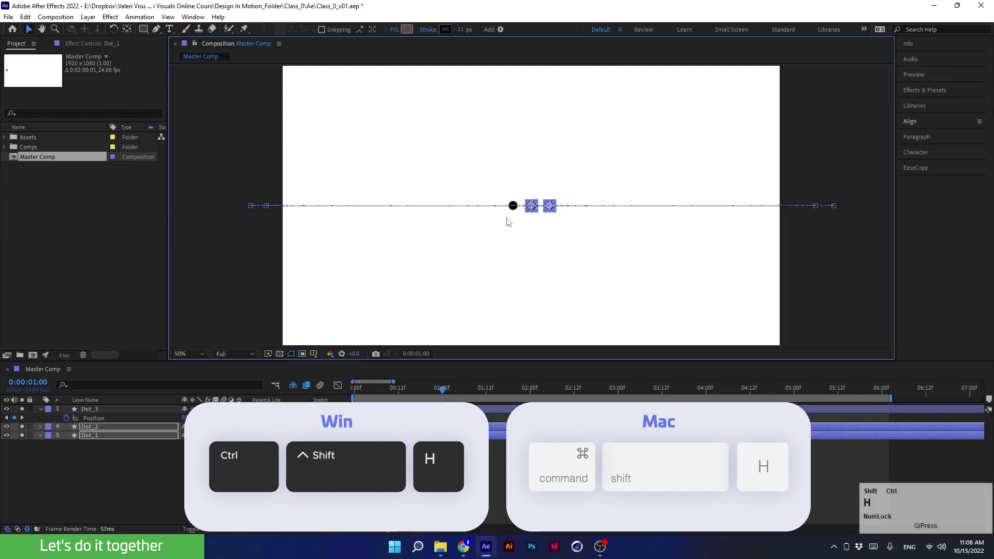
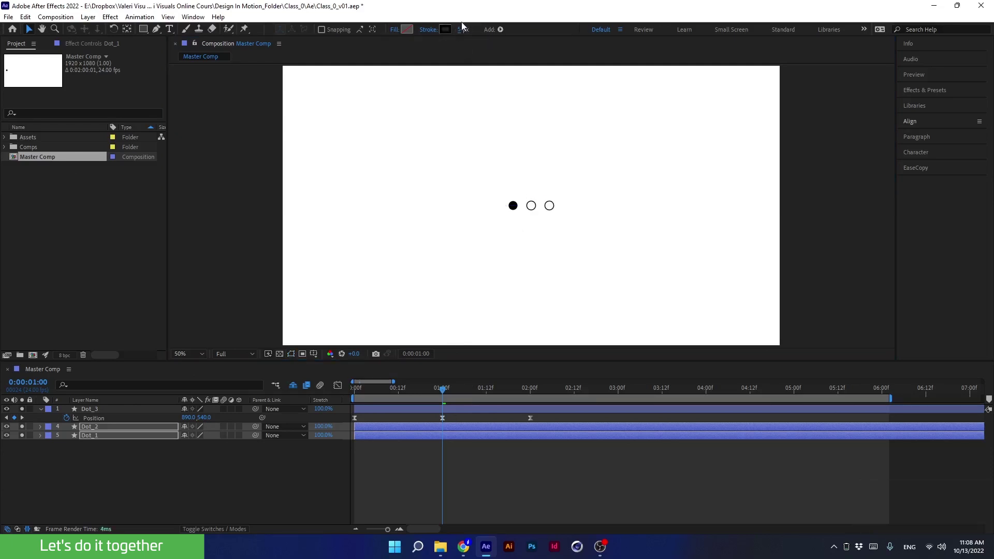
key(ctrl+shift+h)
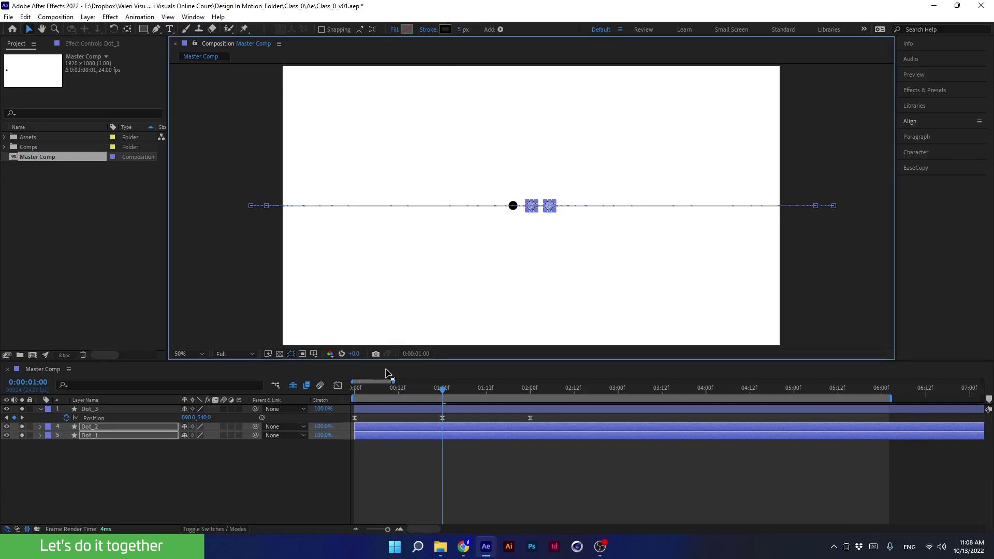
Step: Save the project with time parked at one second, then deselect and collapse the layers
click(432, 393)
key(space)
click(514, 392)
key(ctrl+s)
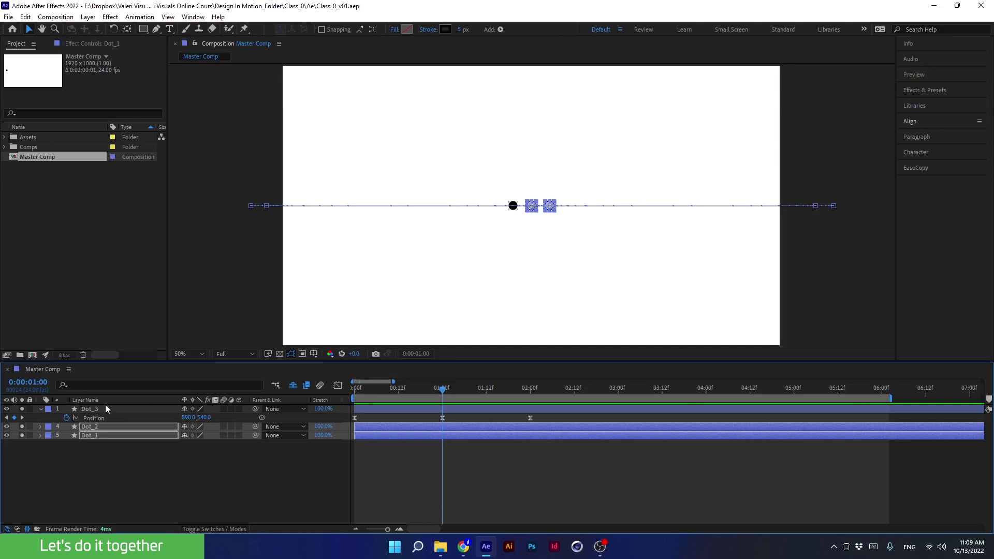
Step: Check the dots mid-animation and rename the two hollow layers so Dot_1 sits above Dot_2
click(43, 412)
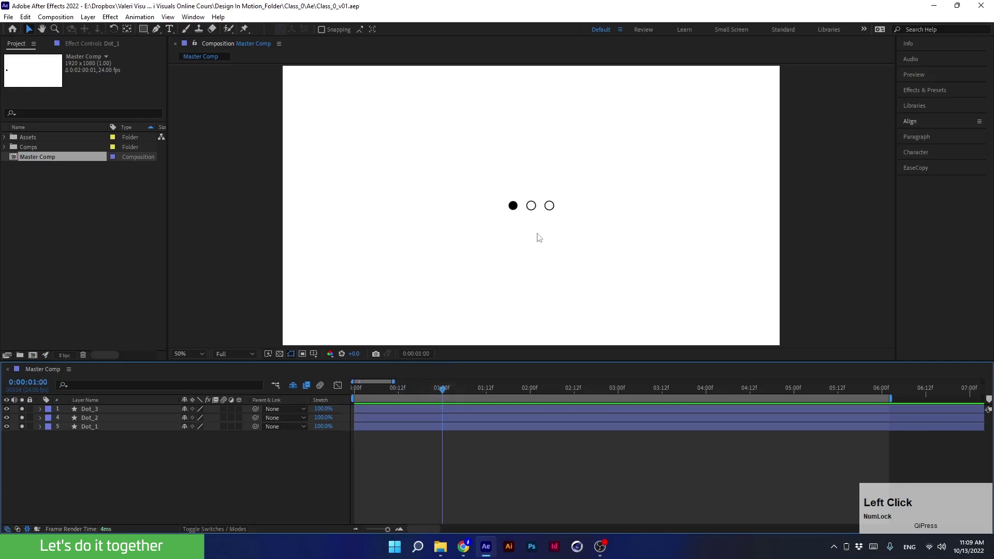
click(109, 431)
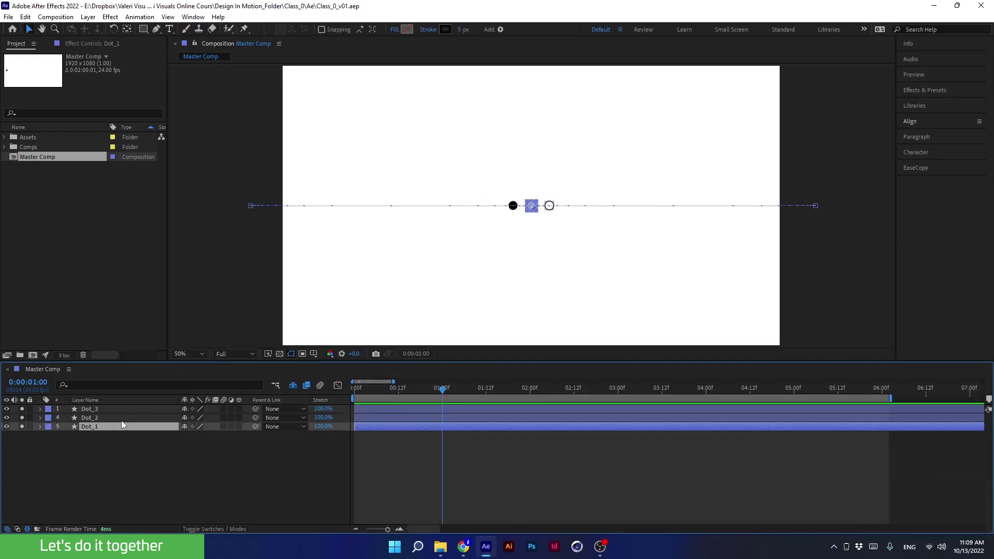
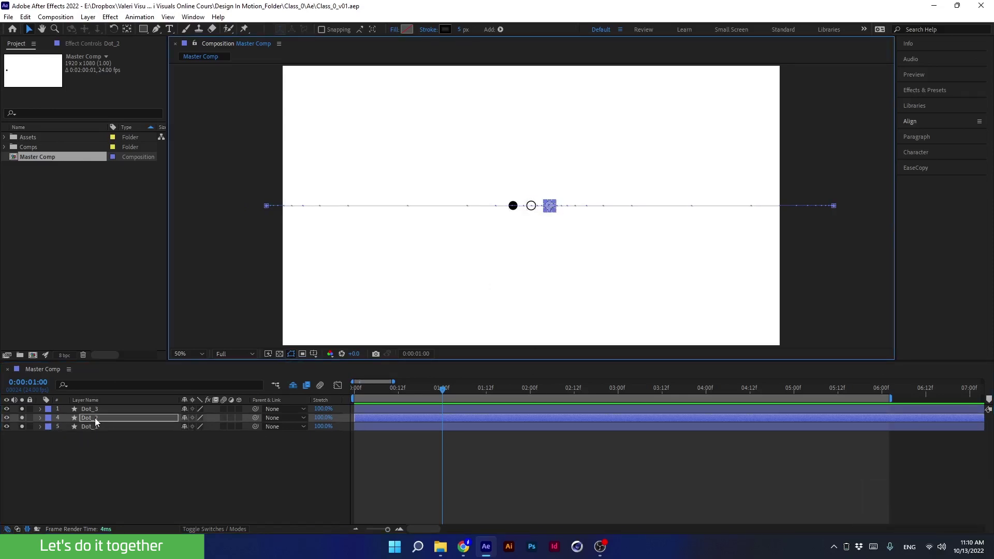
click(100, 422)
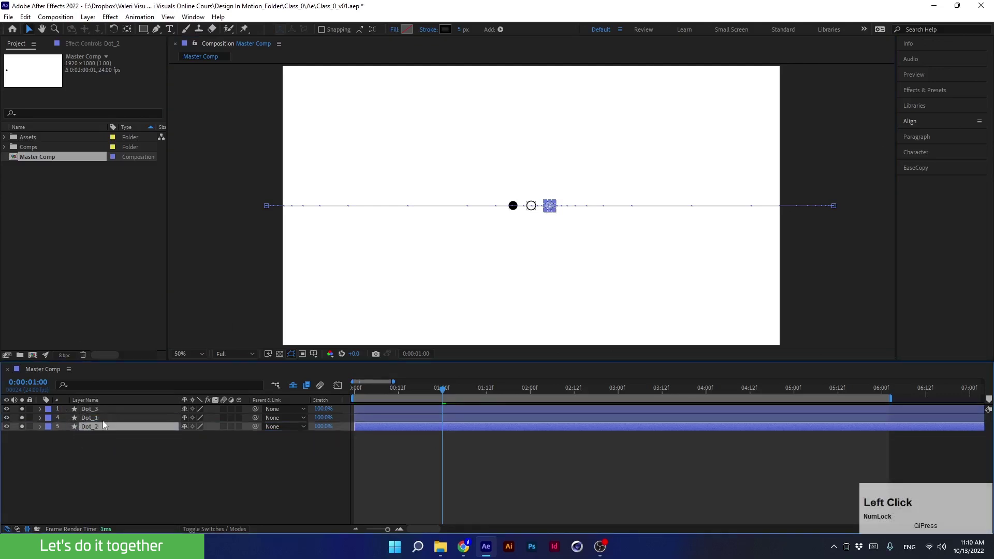
key(Return)
key(Right)
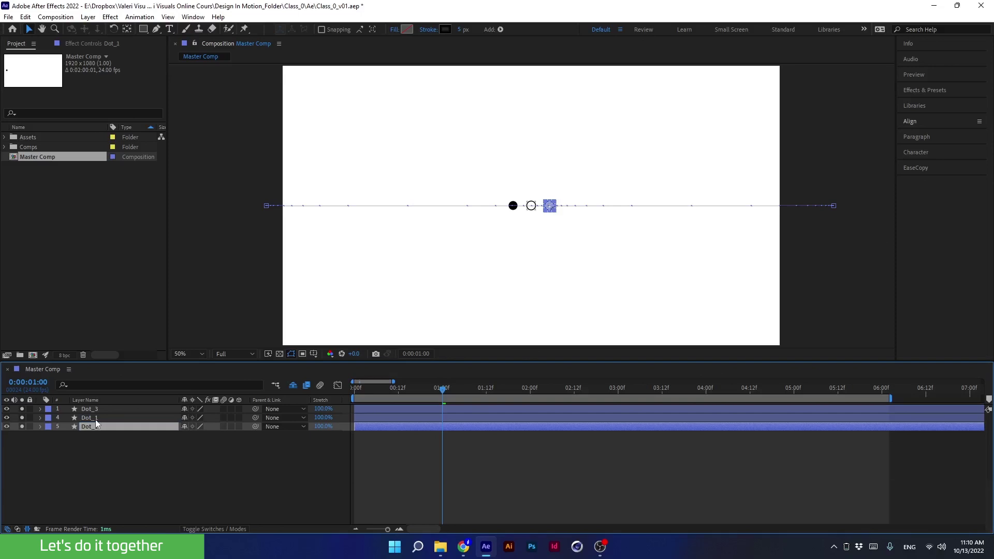
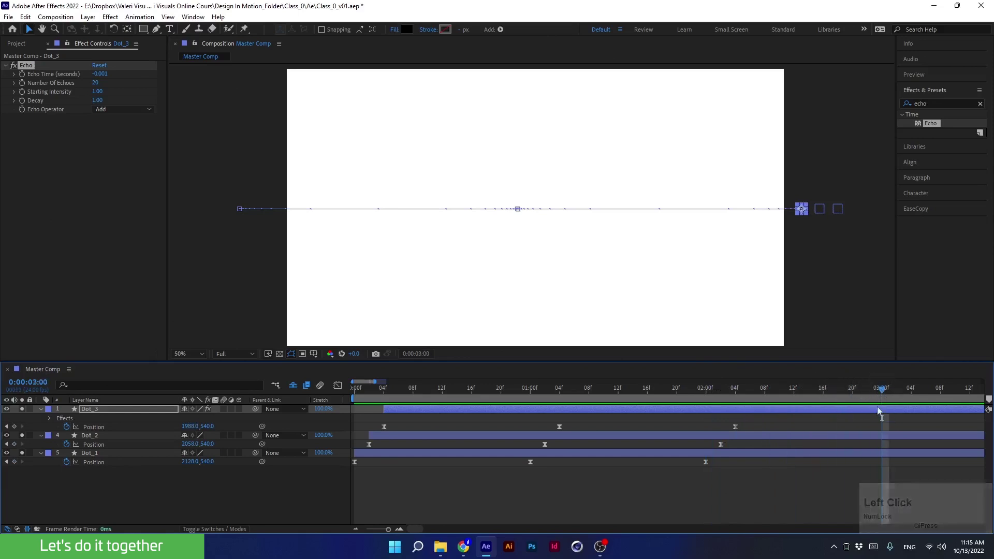
Step: End the work area at the playhead, jump to 0 and preview Dot_3's echo trail
key(n)
click(850, 393)
key(space)
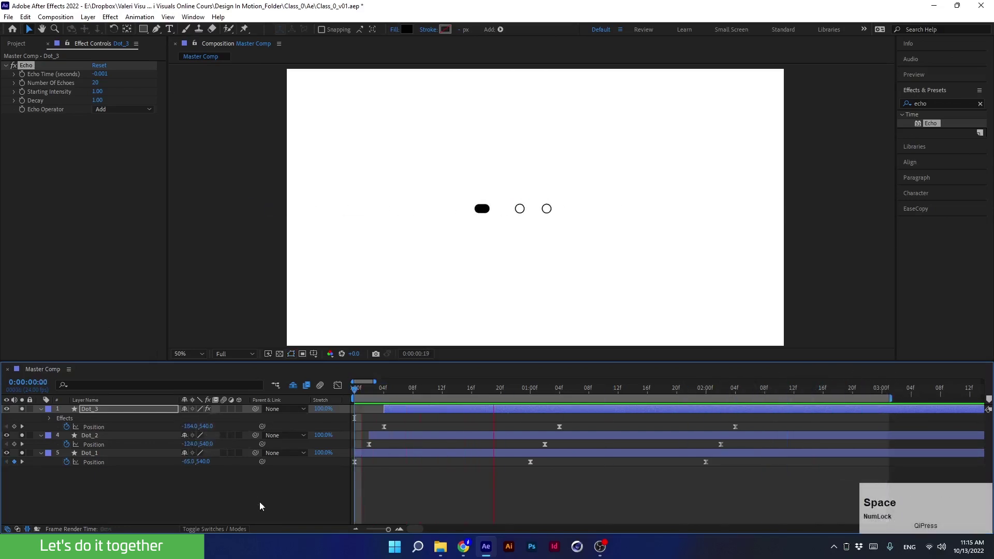